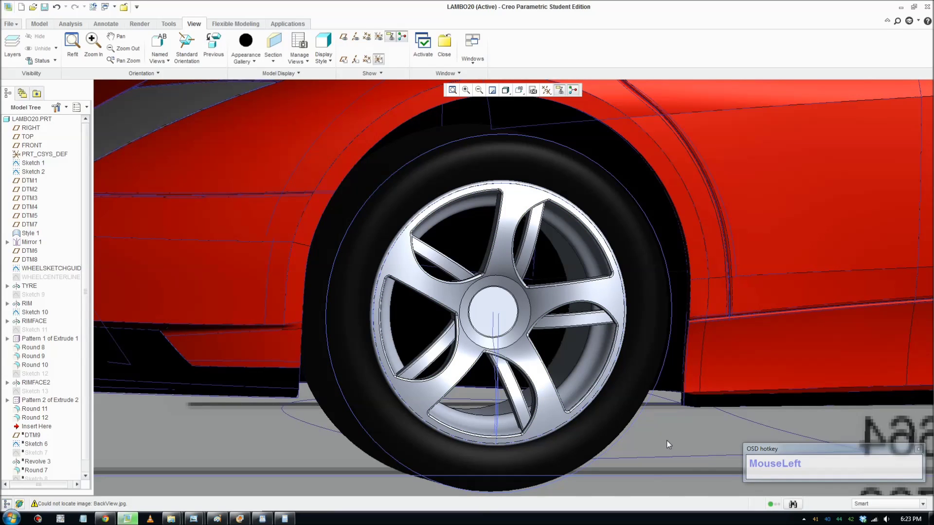
Step: Orbit and zoom to see the whole car side-on with the wheel arches
scroll(up, 3)
middle_click(660, 445)
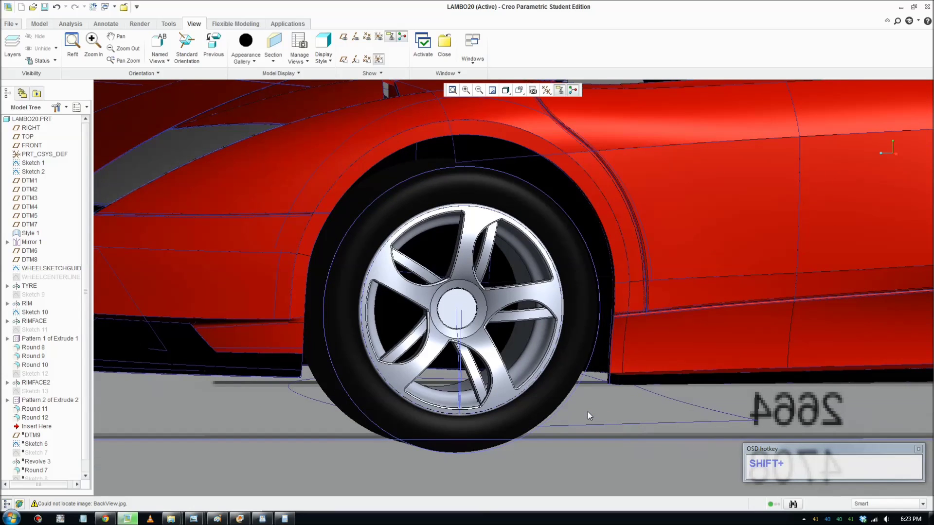
scroll(up, 3)
drag(596, 417, 239, 415)
scroll(down, 3)
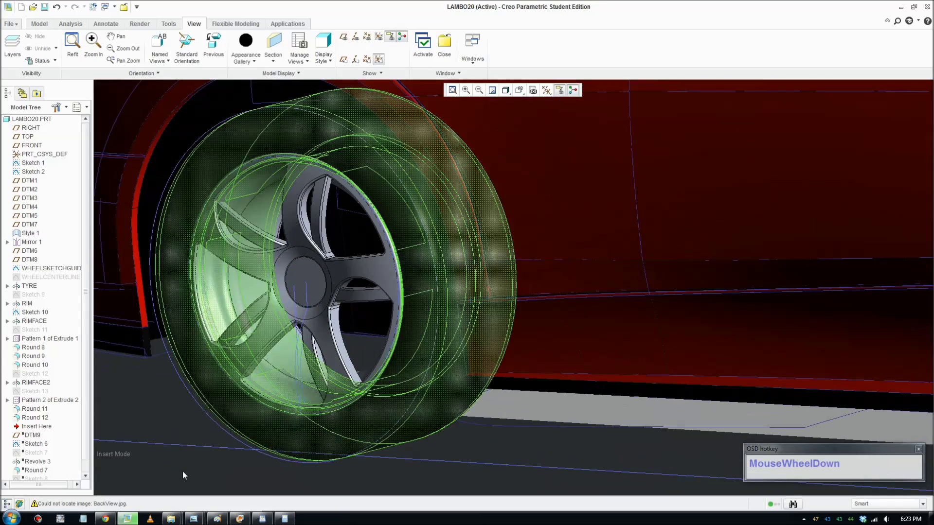
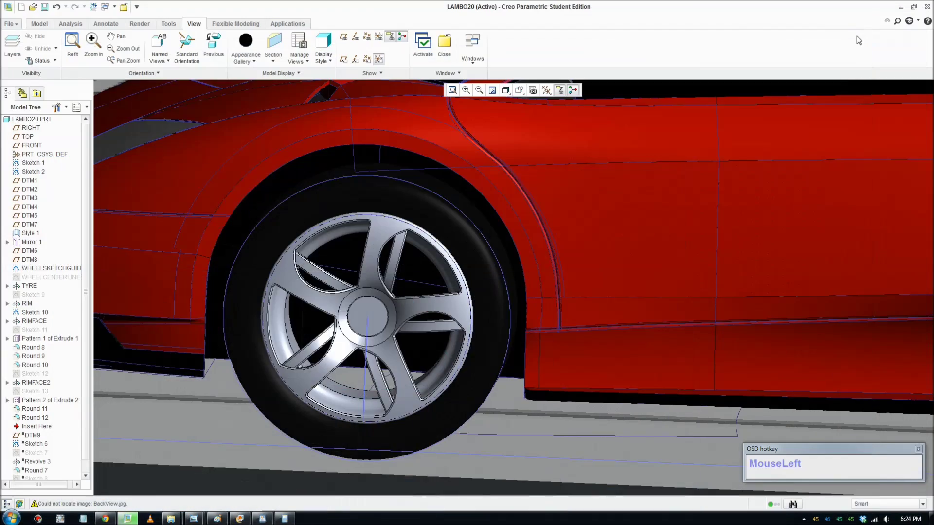
drag(574, 473, 568, 470)
scroll(up, 3)
middle_click(585, 452)
scroll(up, 3)
middle_click(585, 404)
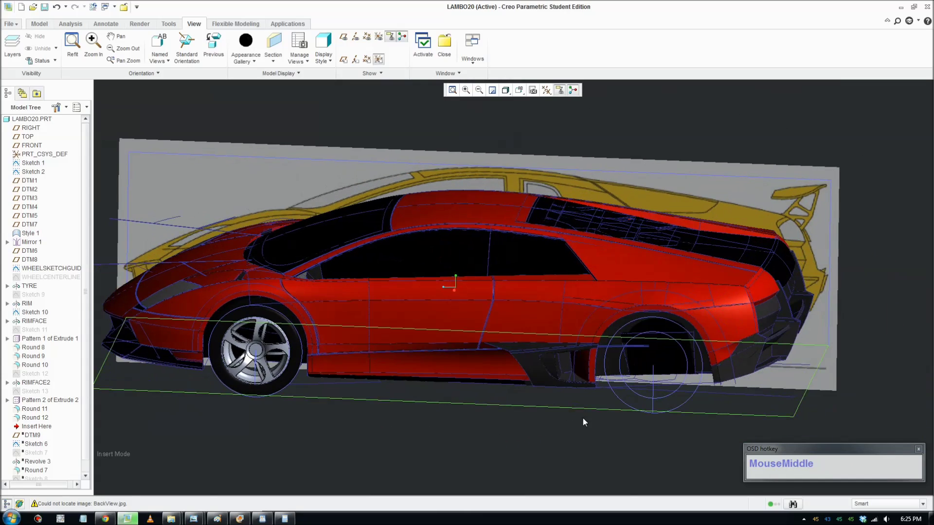
scroll(down, 3)
Step: Select WHEELSKETCHGUIDE in the Model Tree and bring up its context menu
click(659, 415)
scroll(down, 3)
scroll(up, 3)
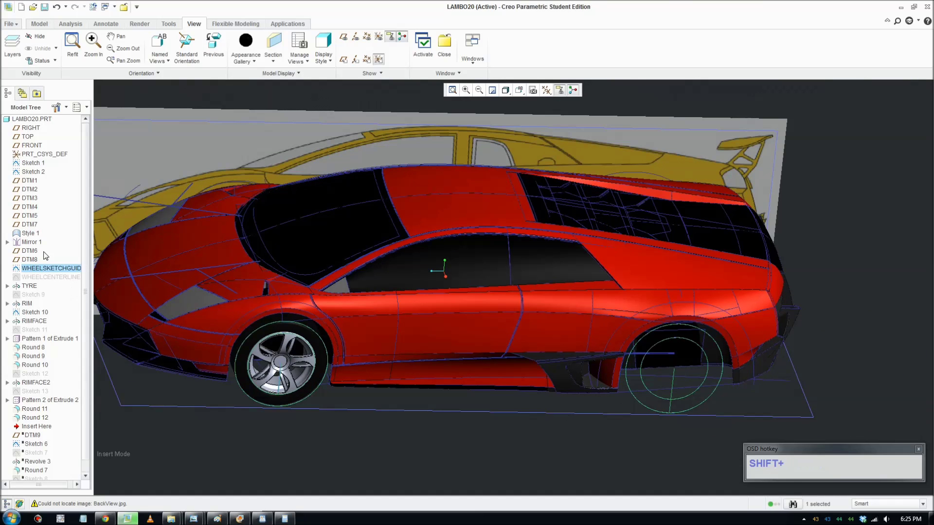
right_click(36, 273)
Step: Enter Edit Definition of WHEELSKETCHGUIDE and inspect both wheel circles
click(74, 353)
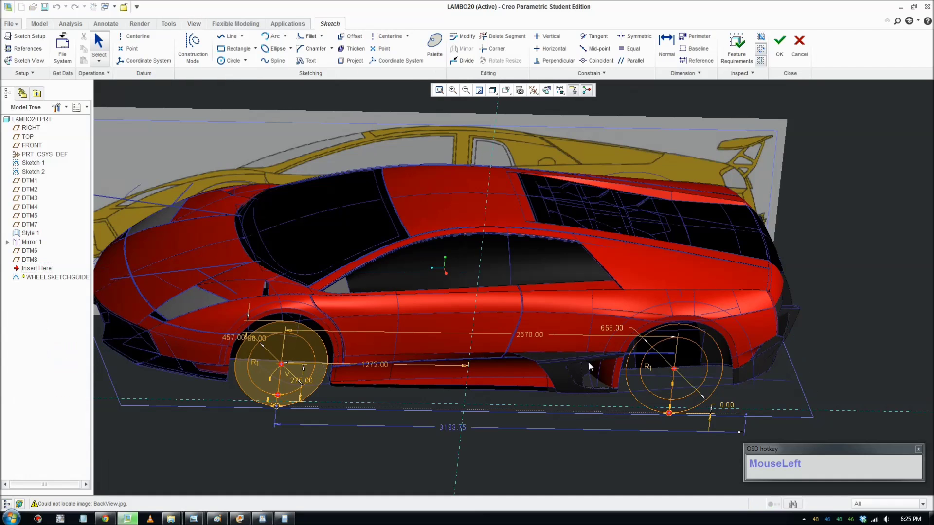
scroll(down, 3)
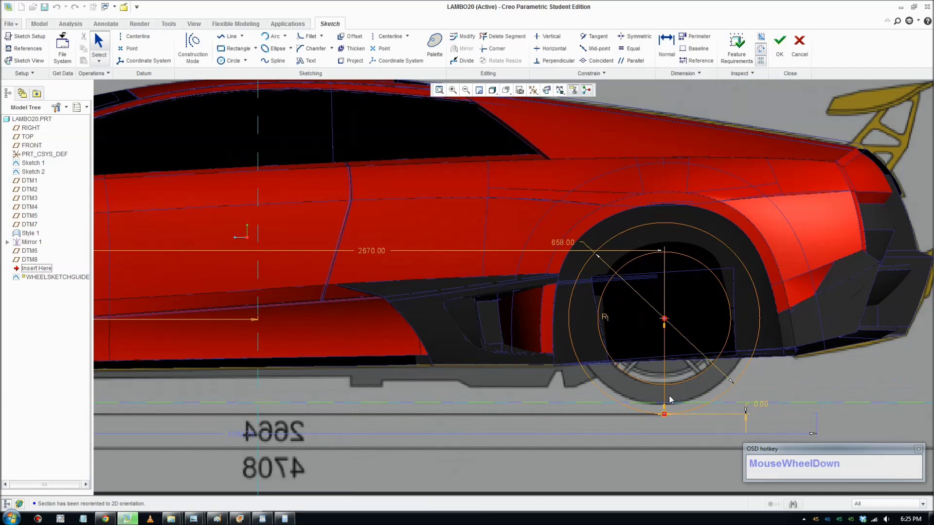
scroll(up, 3)
scroll(down, 3)
scroll(up, 3)
middle_click(342, 360)
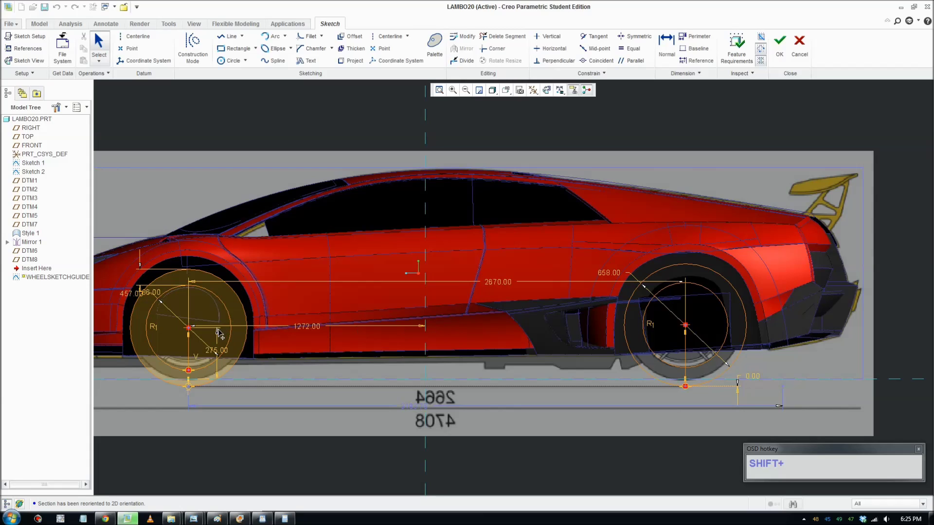
scroll(down, 3)
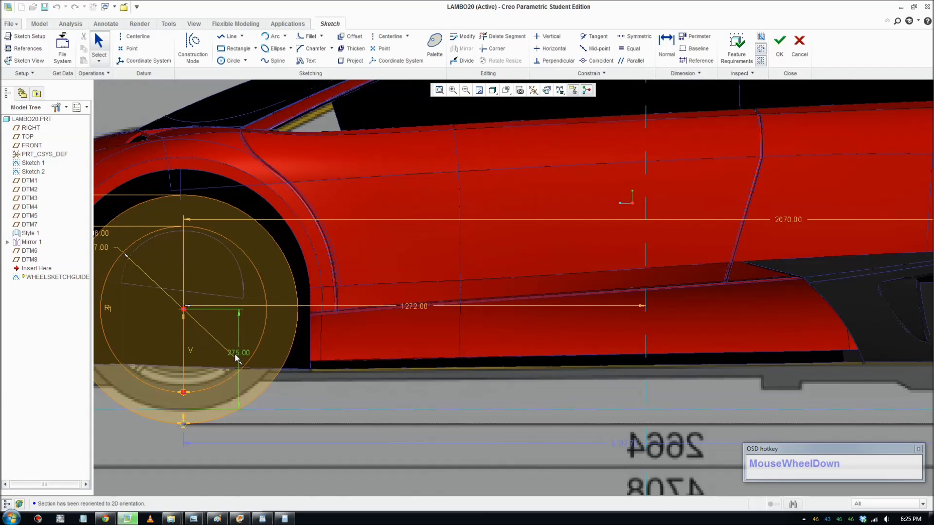
scroll(up, 3)
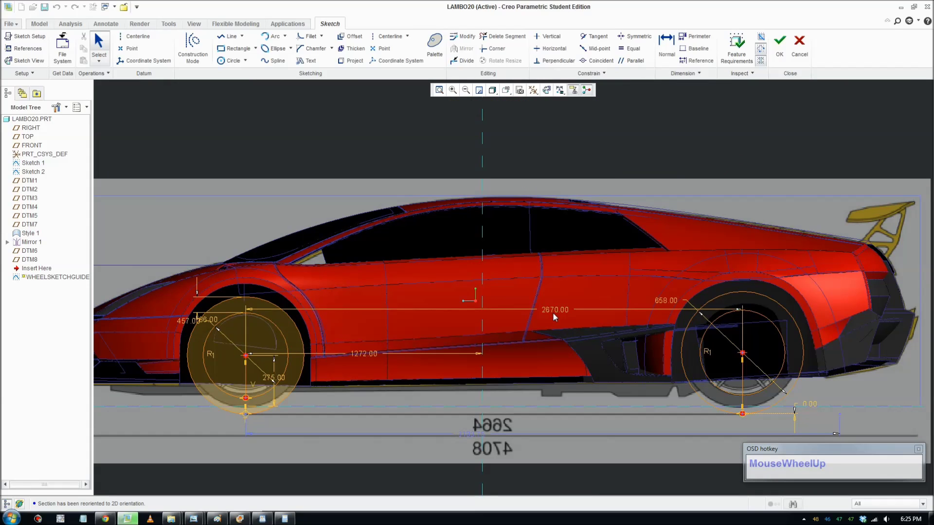
scroll(down, 3)
scroll(up, 3)
scroll(down, 3)
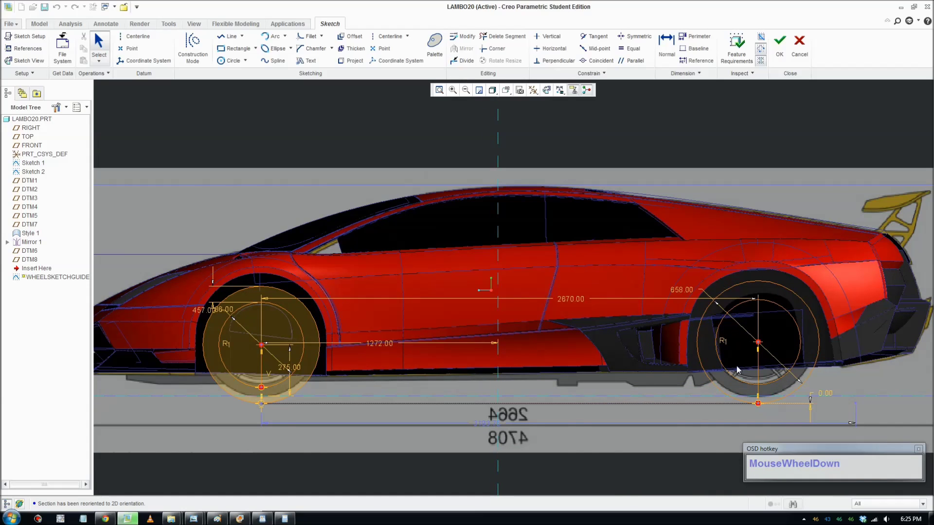
scroll(up, 3)
scroll(down, 3)
Step: Draw a horizontal centerline through both wheel centres
click(148, 37)
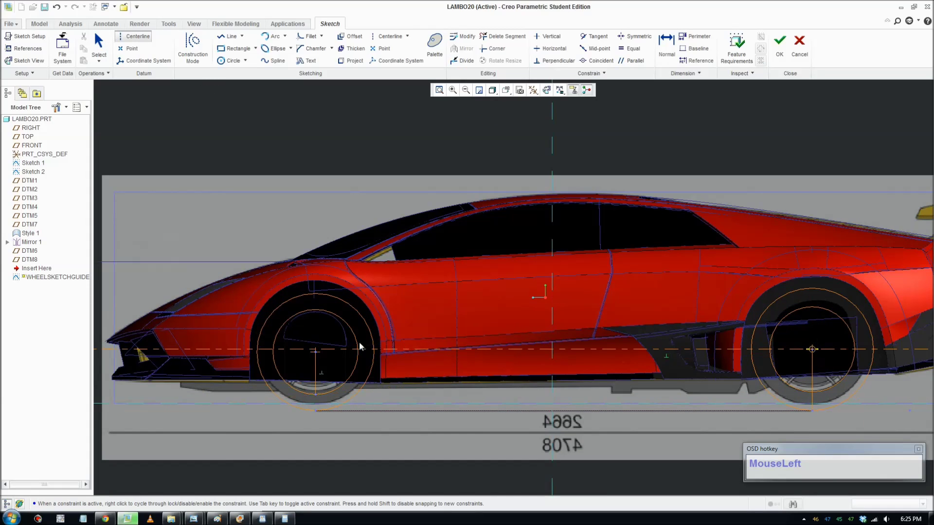
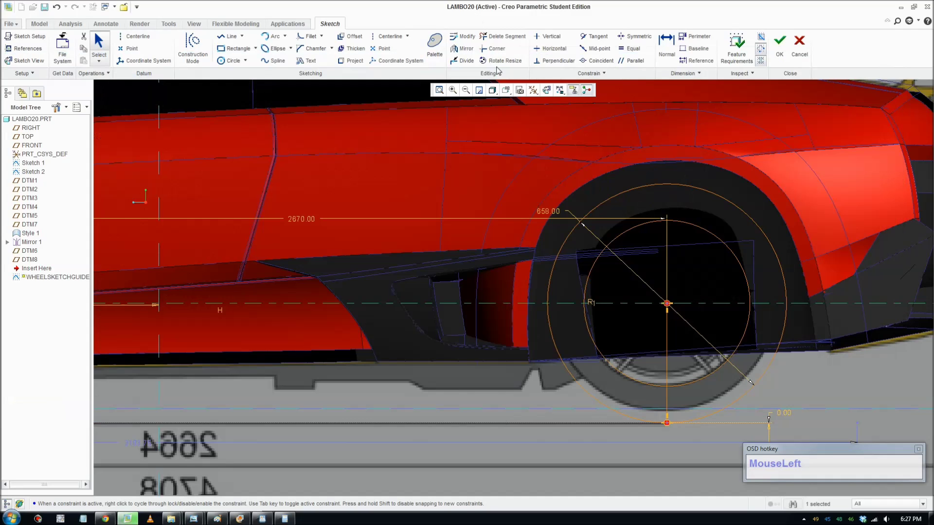
scroll(up, 3)
middle_click(656, 392)
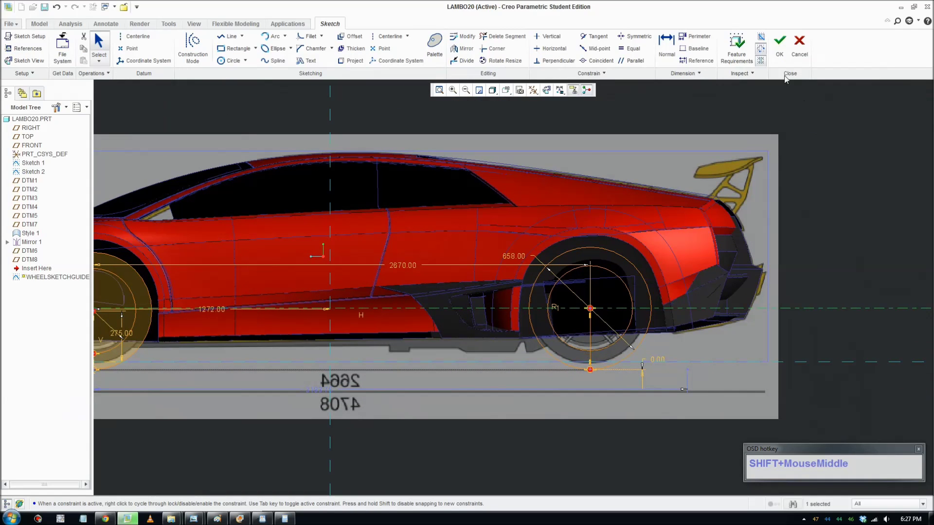
Step: Accept the sketch, regenerate, and turn on datum plane display
click(780, 63)
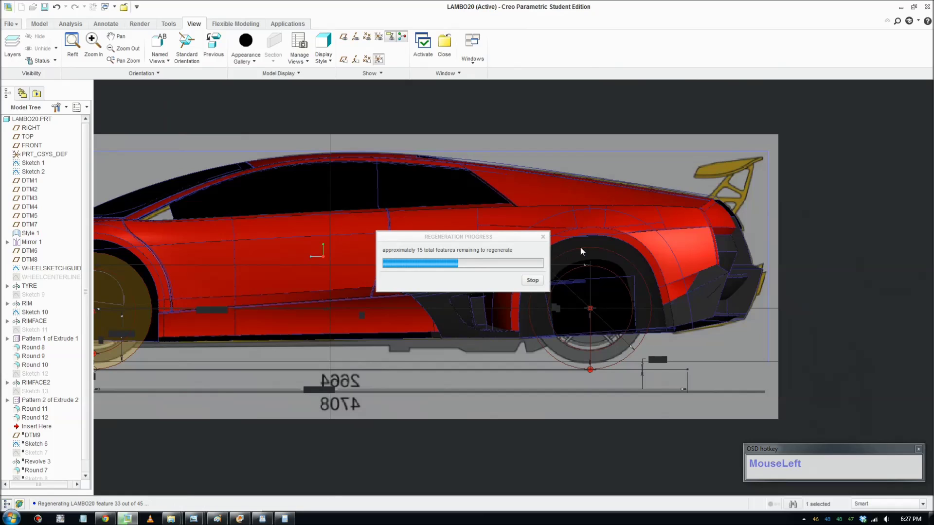
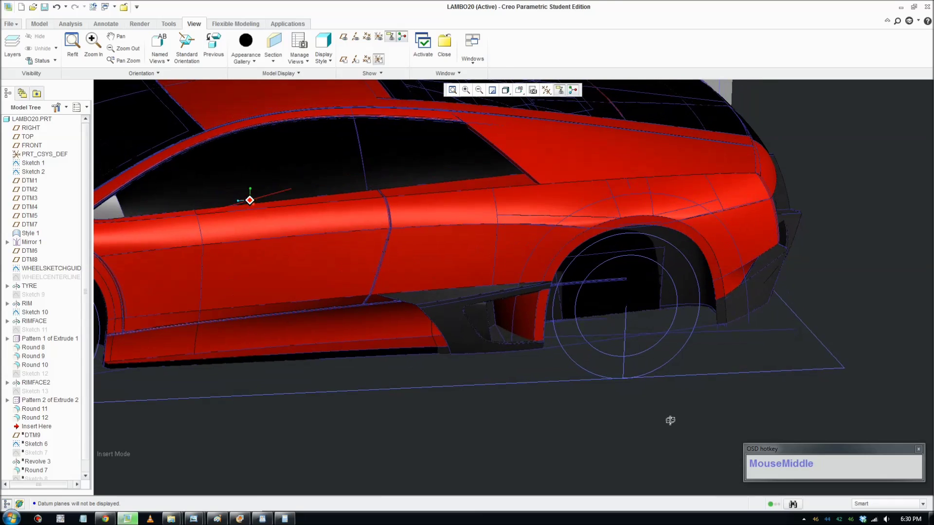
click(545, 93)
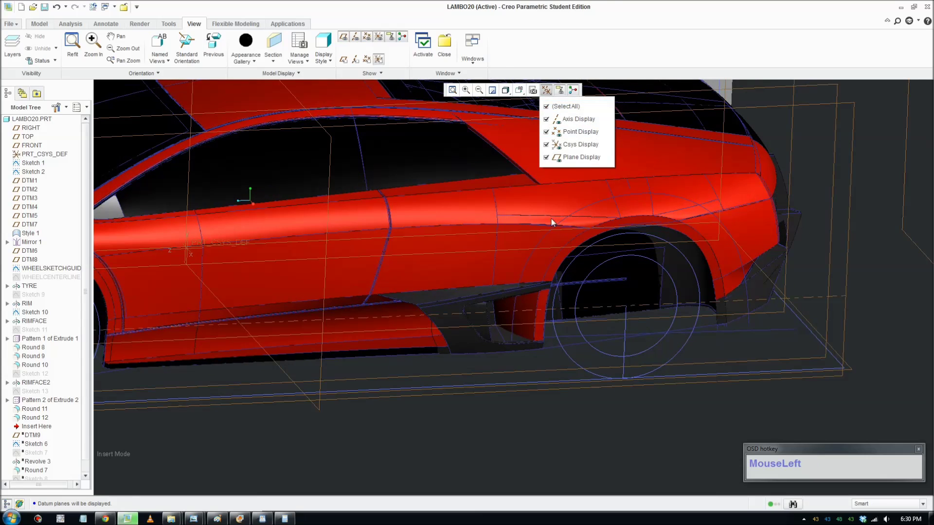
scroll(up, 3)
click(566, 419)
scroll(up, 3)
middle_click(590, 433)
scroll(down, 3)
middle_click(598, 415)
middle_click(607, 410)
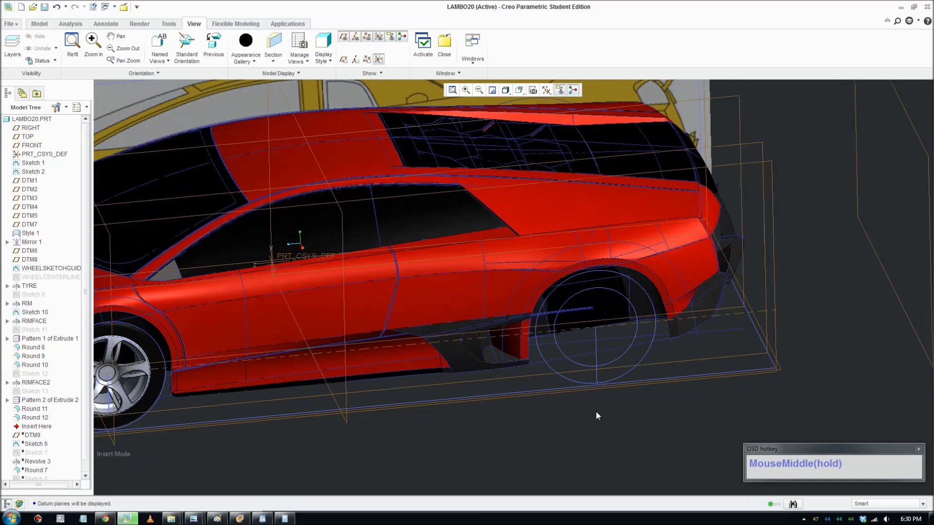
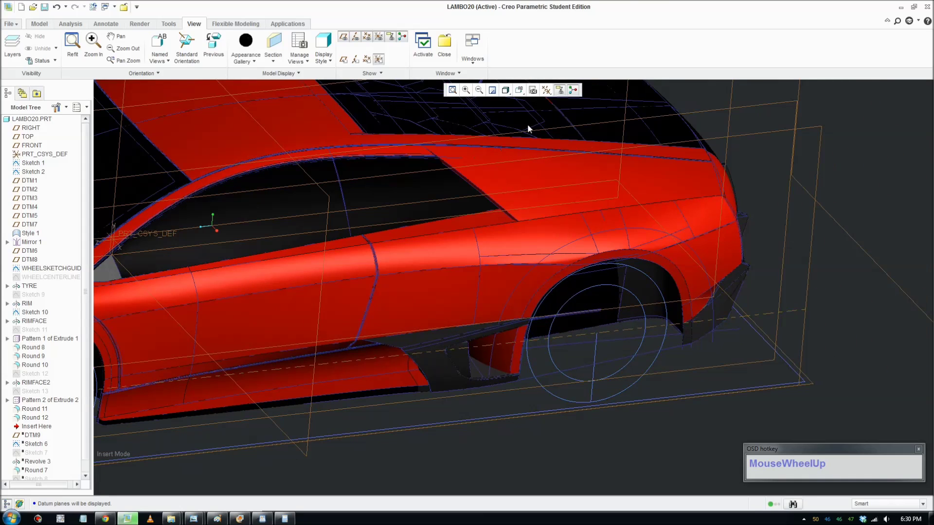
Step: Adjust the datum display filters and frame the FRONT plane for a new offset plane
scroll(down, 3)
click(525, 93)
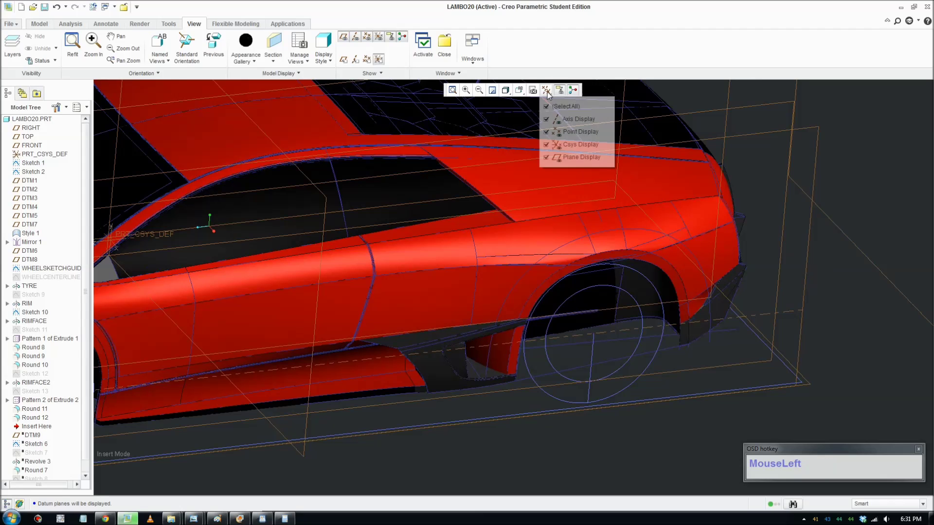
scroll(up, 3)
middle_click(490, 294)
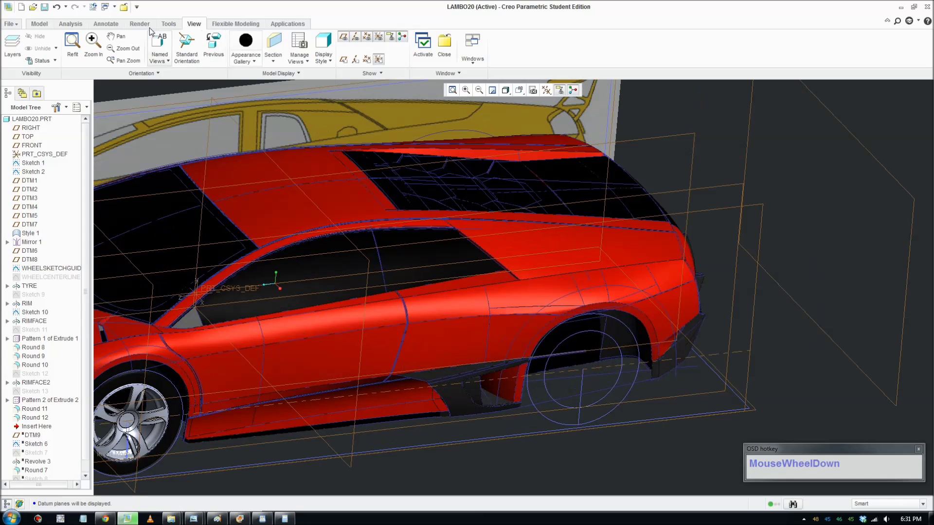
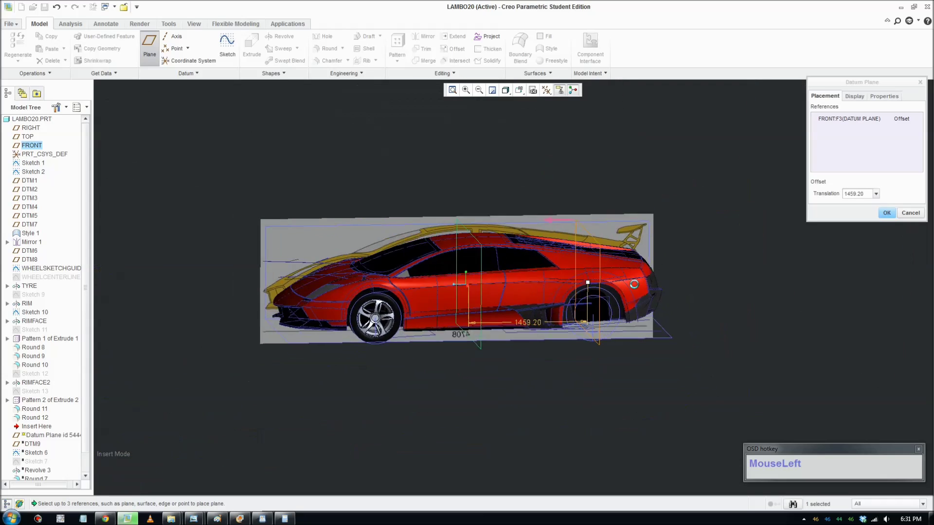
Step: Offset the new plane from FRONT, first trying 1400
scroll(down, 3)
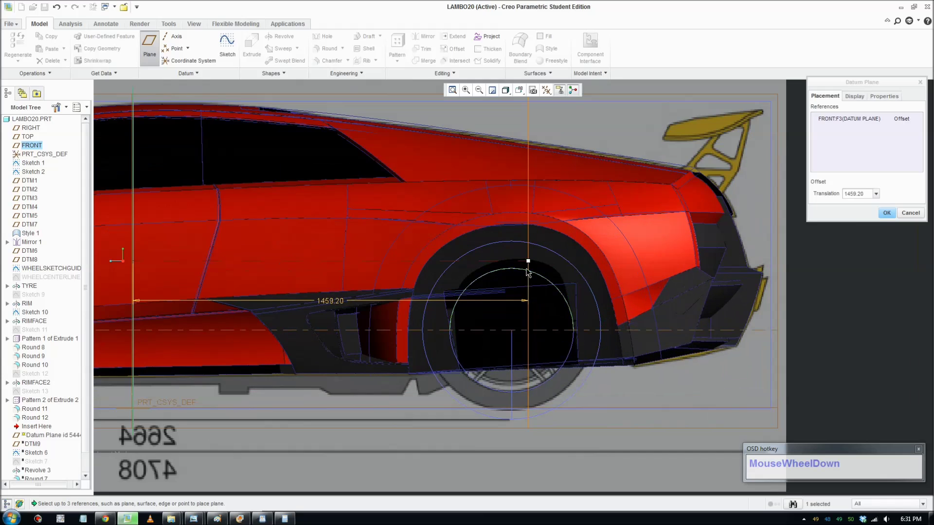
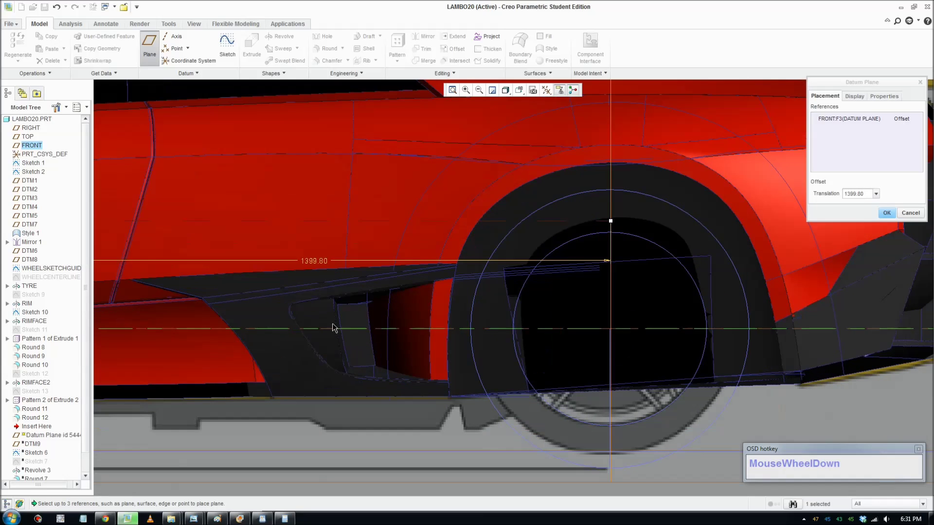
click(318, 264)
key(KP_1)
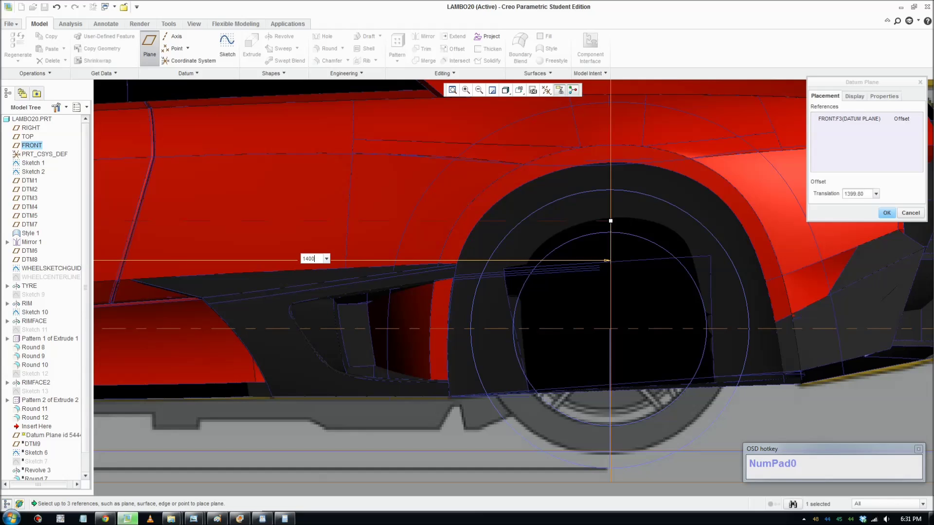
scroll(up, 3)
scroll(down, 3)
scroll(up, 3)
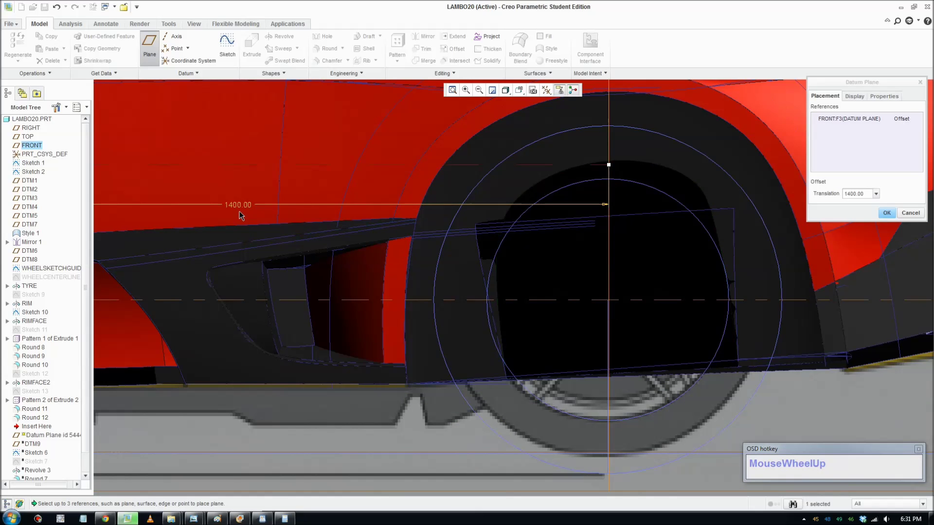
Step: Refine the translation to 1397.50 so the plane passes through the rear wheel centre
click(243, 209)
key(KP_1)
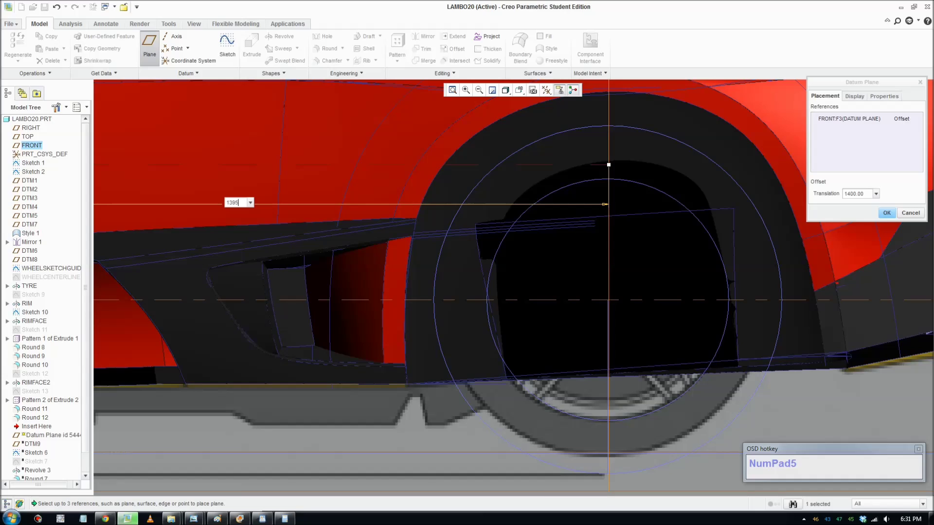
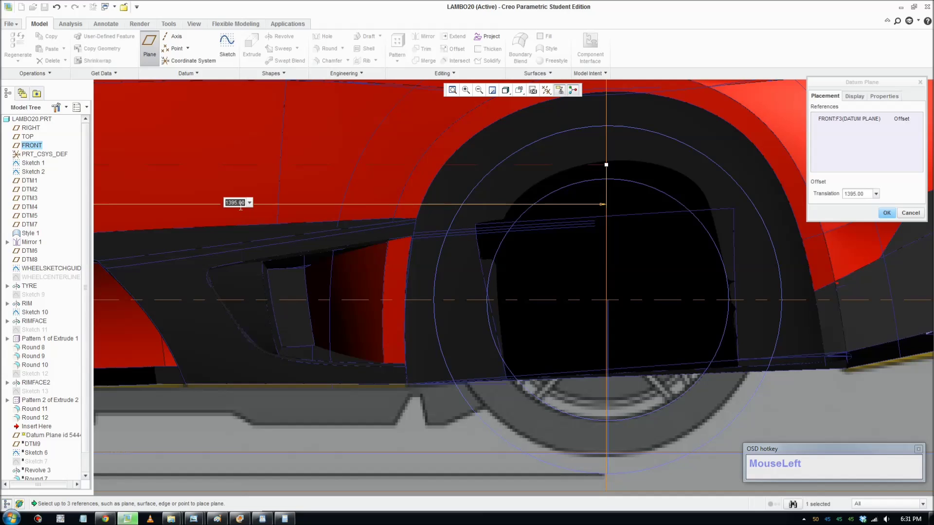
key(KP_1)
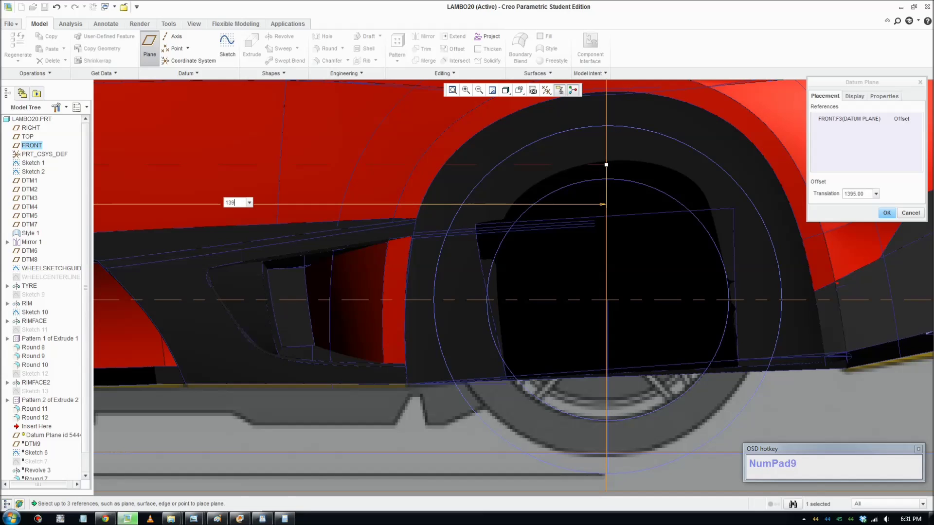
key(KP_Decimal)
key(KP_5)
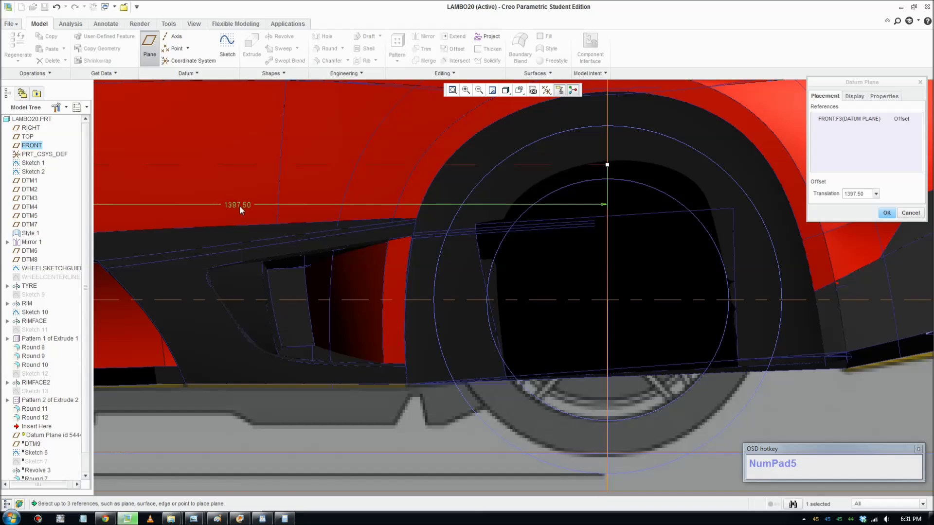
scroll(down, 3)
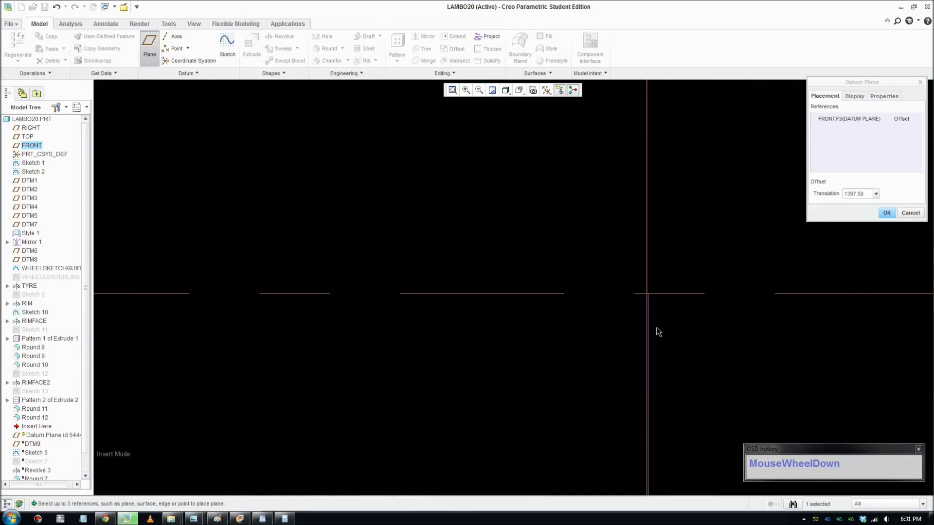
scroll(up, 3)
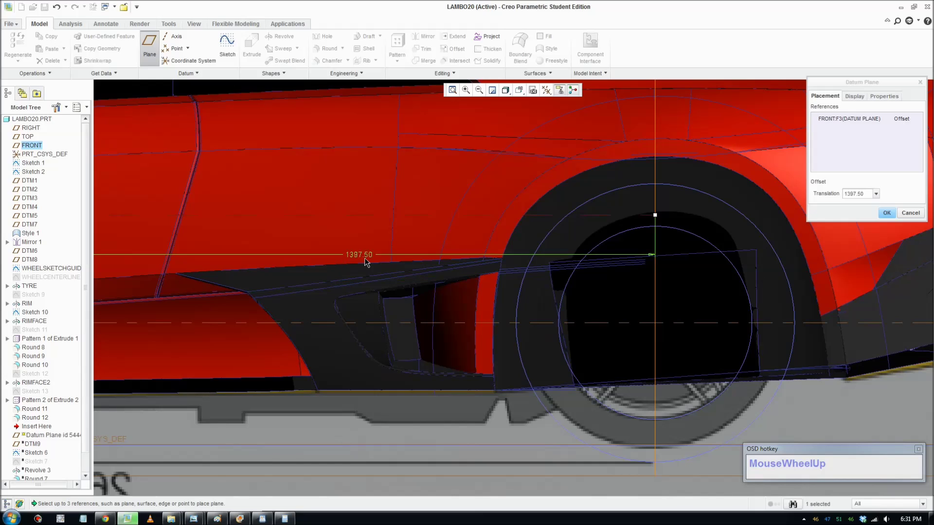
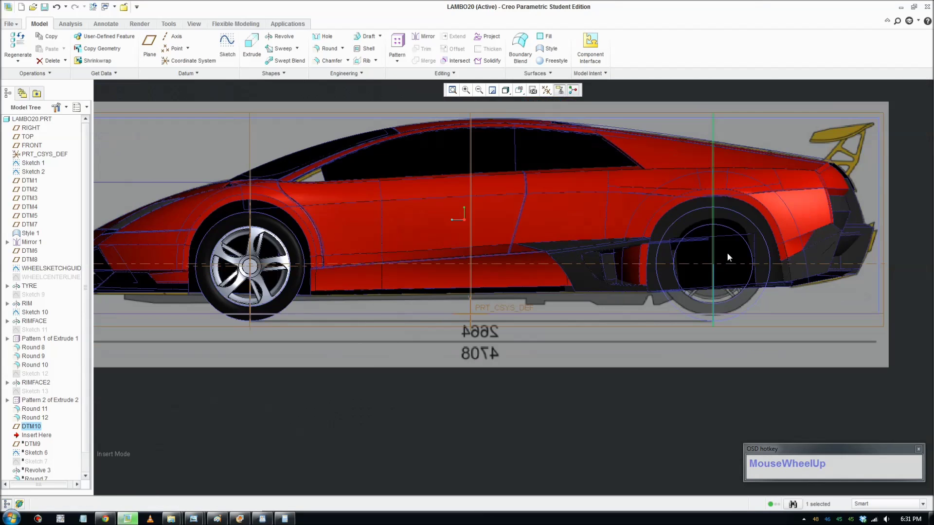
Step: Start a new sketch on DTM10 with RIGHT as orientation reference
middle_click(715, 272)
middle_click(774, 288)
scroll(down, 3)
middle_click(668, 339)
scroll(down, 3)
middle_click(678, 349)
scroll(up, 3)
click(758, 105)
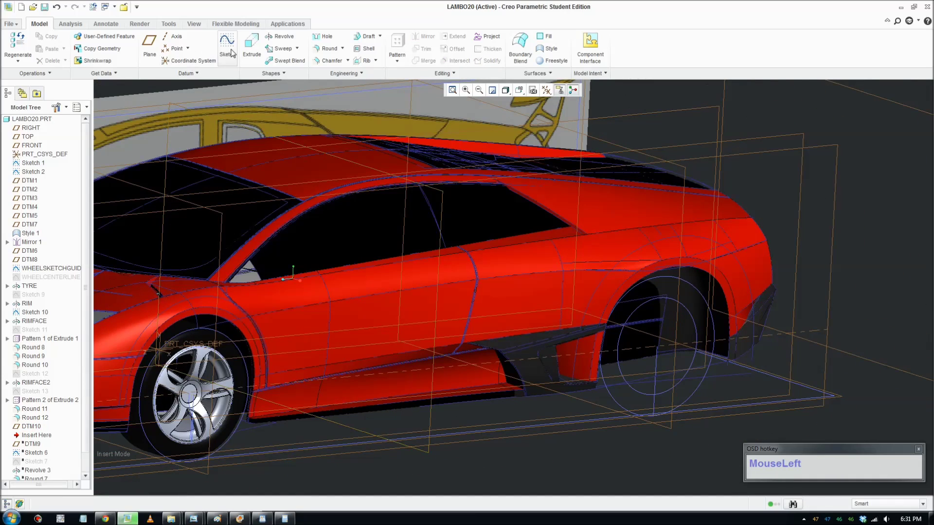
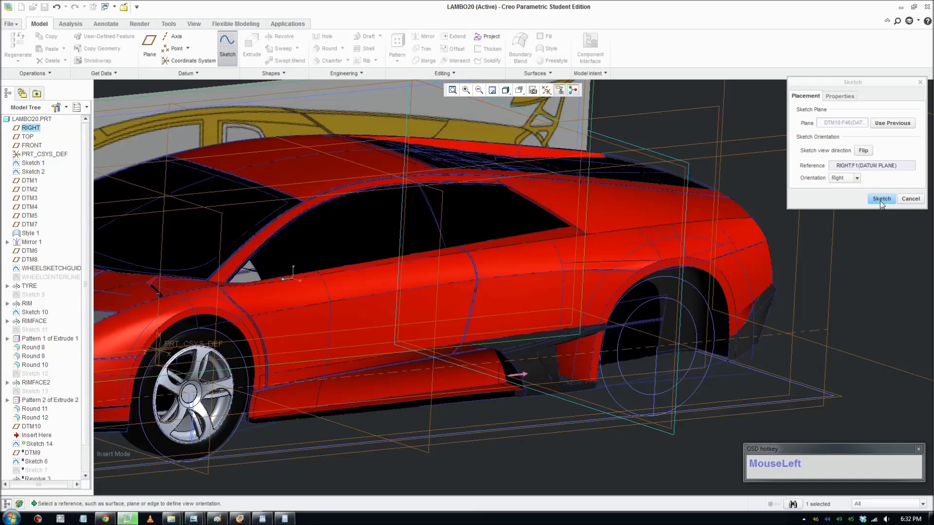
Step: Add DTM6 and rear wheel axis A_3 as sketch references and close the dialog
scroll(up, 3)
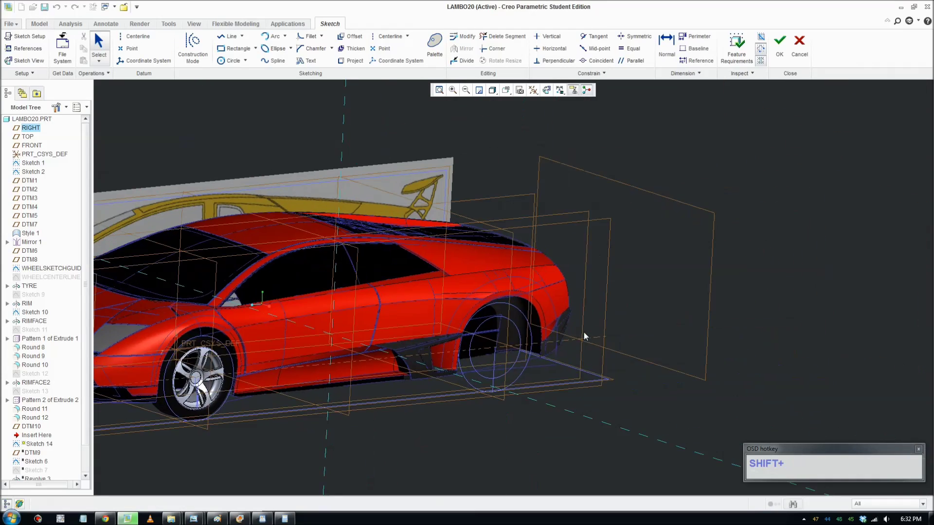
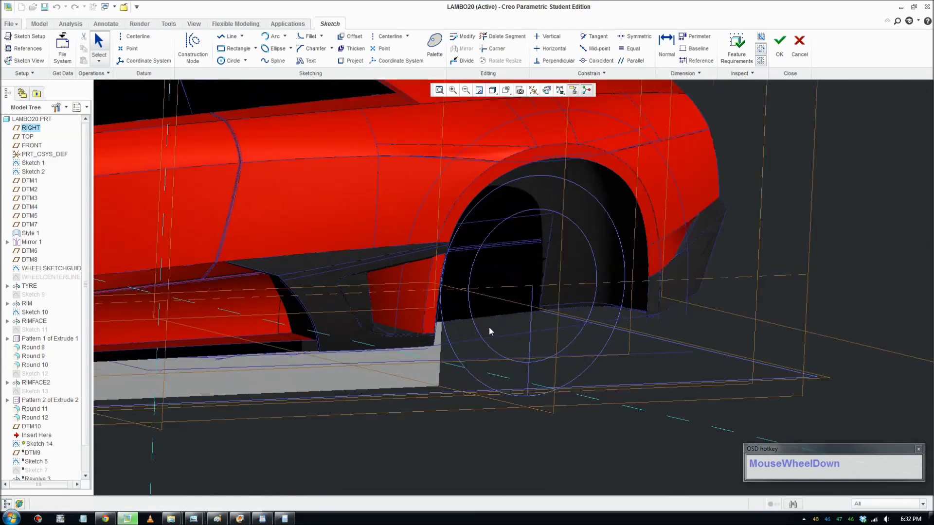
click(550, 89)
scroll(down, 3)
scroll(up, 3)
middle_click(669, 328)
scroll(down, 3)
click(22, 51)
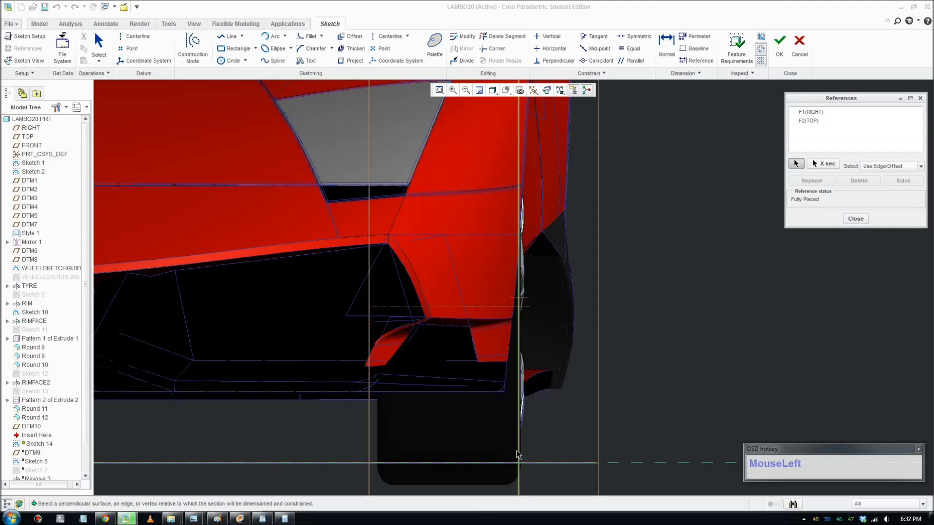
scroll(down, 3)
scroll(up, 3)
scroll(up, 3)
scroll(down, 3)
drag(524, 454, 556, 393)
scroll(up, 3)
scroll(down, 3)
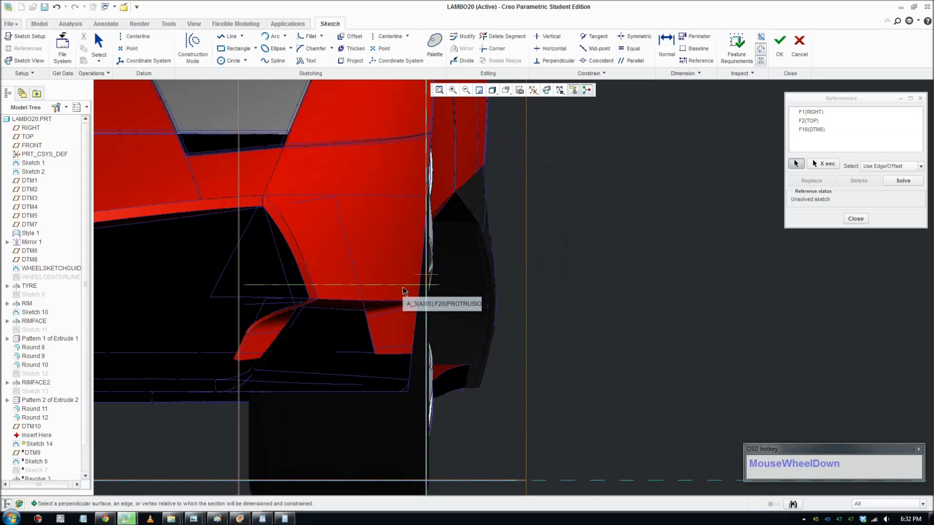
click(407, 286)
scroll(up, 3)
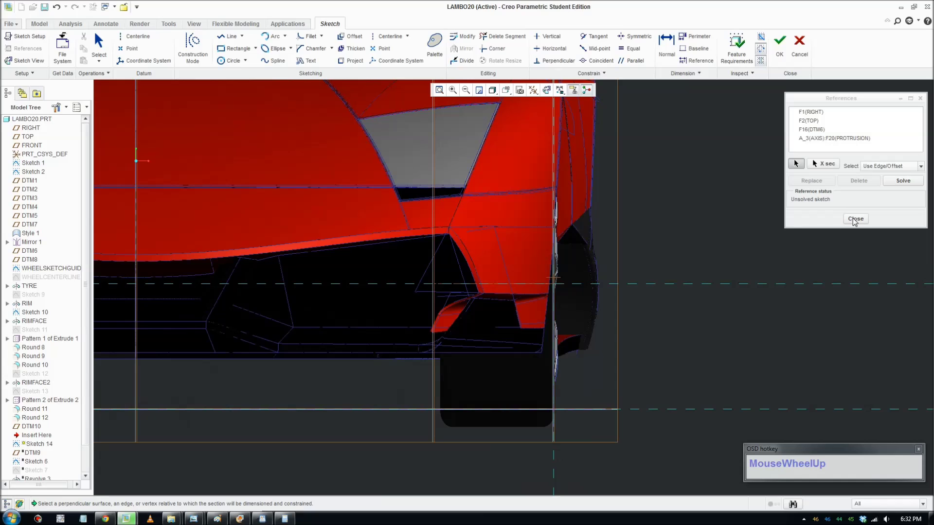
click(856, 220)
Step: Face the sketch plane straight on and place a 275.00 height dimension
scroll(up, 3)
drag(586, 286, 720, 137)
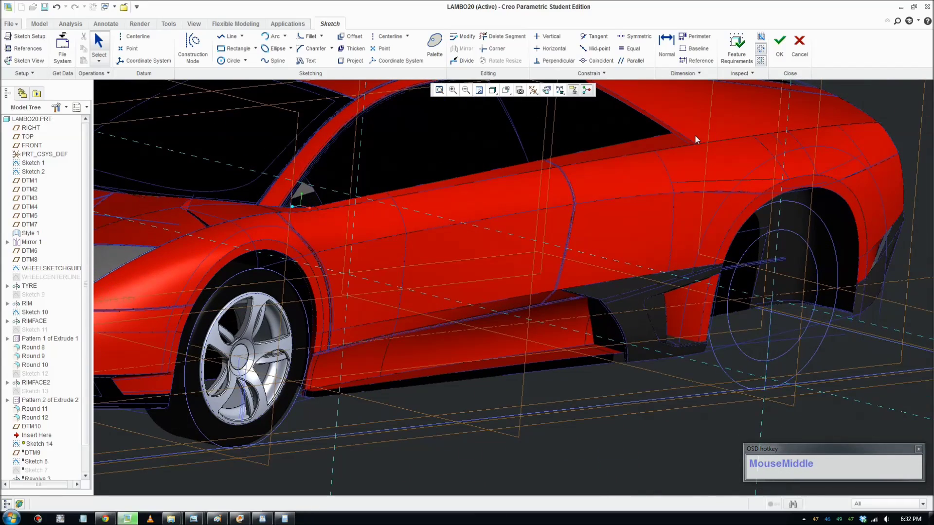
key(F8)
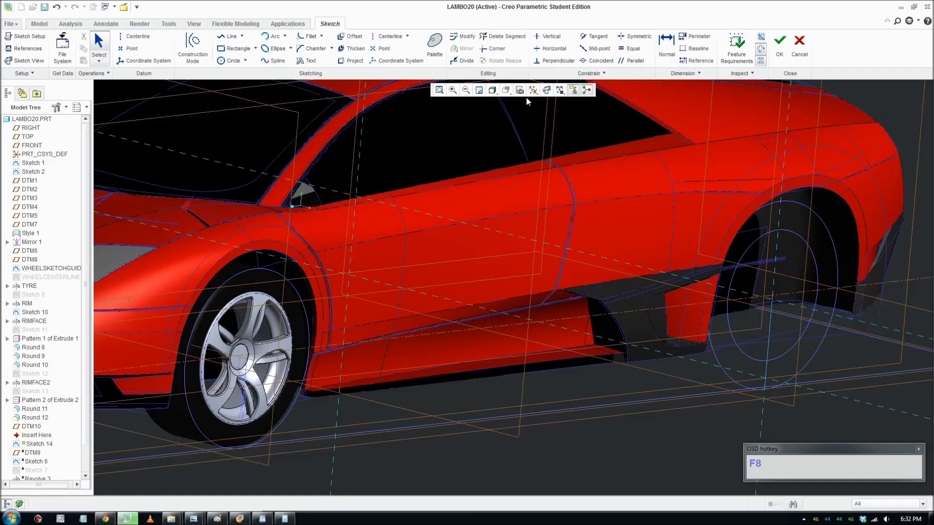
click(550, 96)
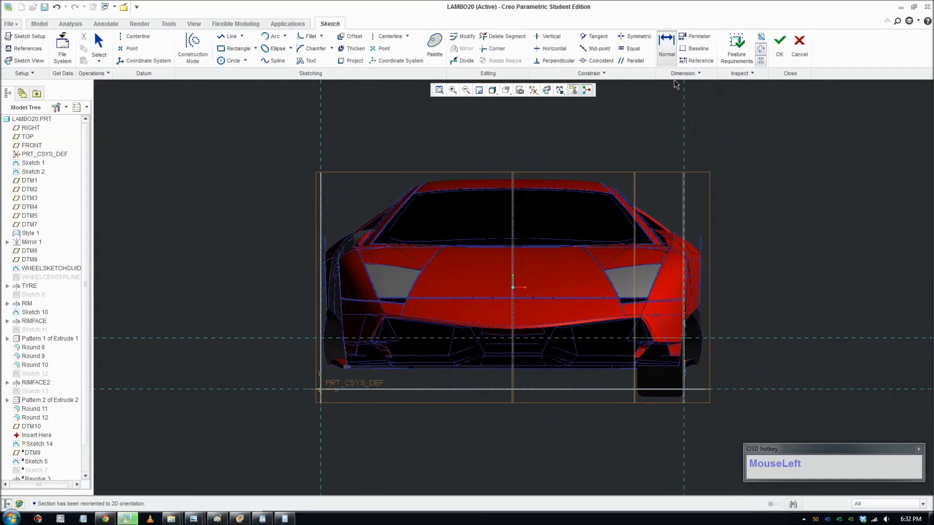
scroll(down, 3)
click(743, 321)
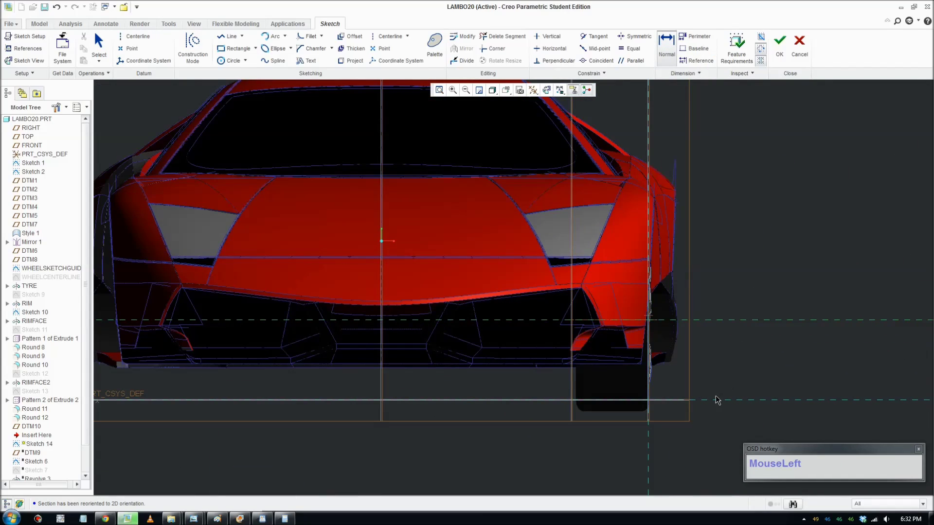
middle_click(721, 357)
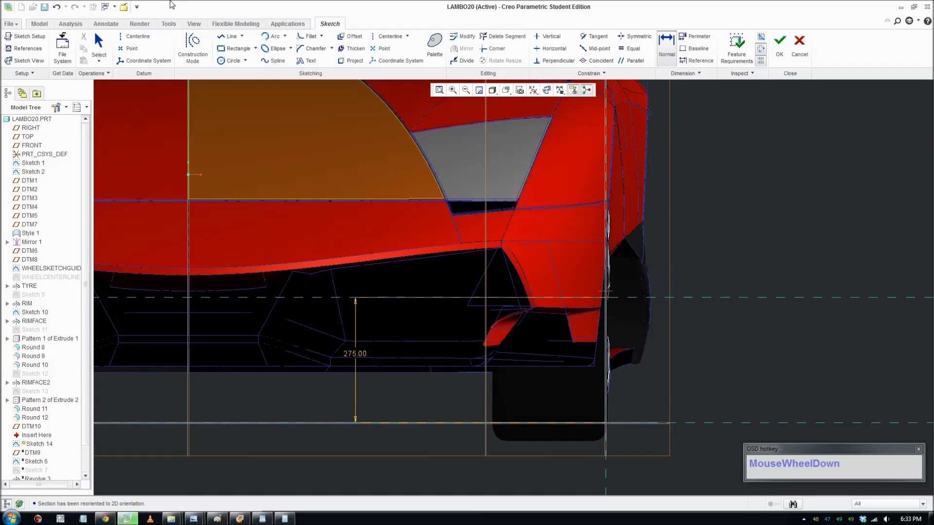
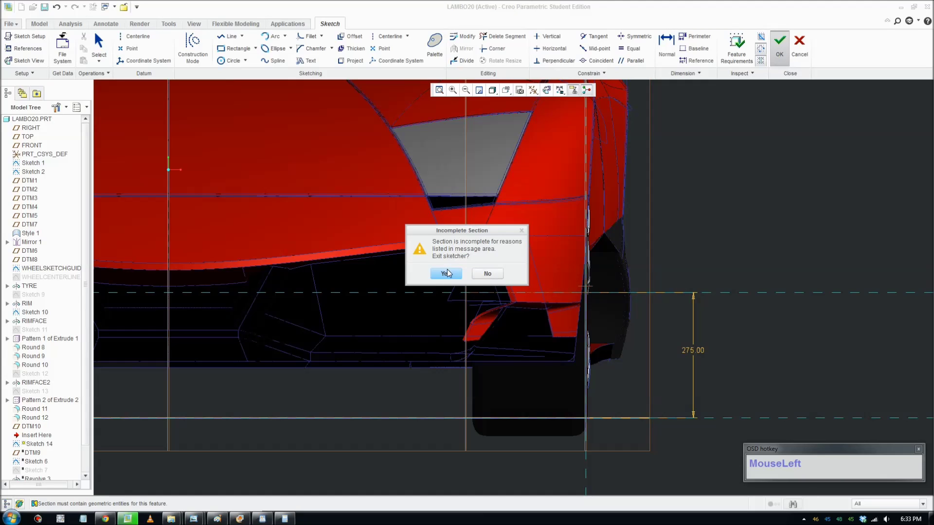
scroll(up, 3)
scroll(down, 3)
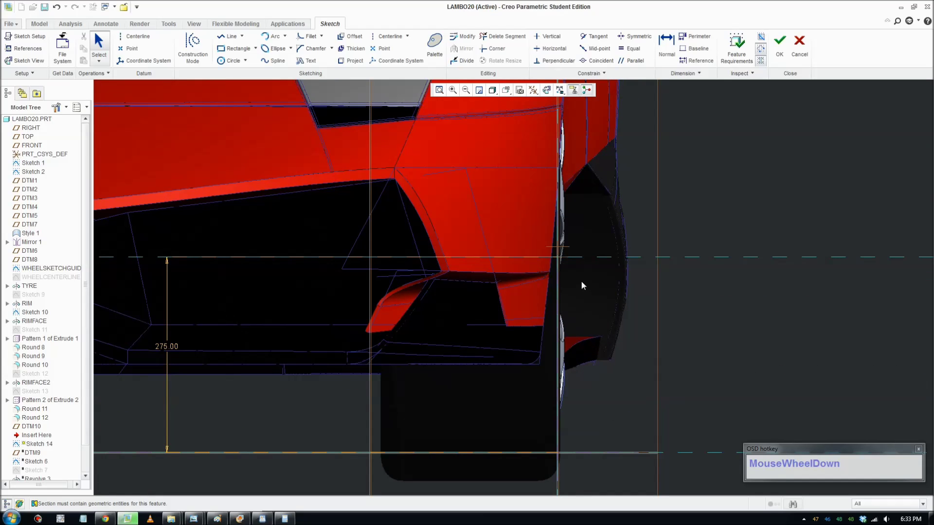
Step: Draw a horizontal line at the wheel and set its length to 335
middle_click(576, 398)
scroll(down, 3)
click(232, 38)
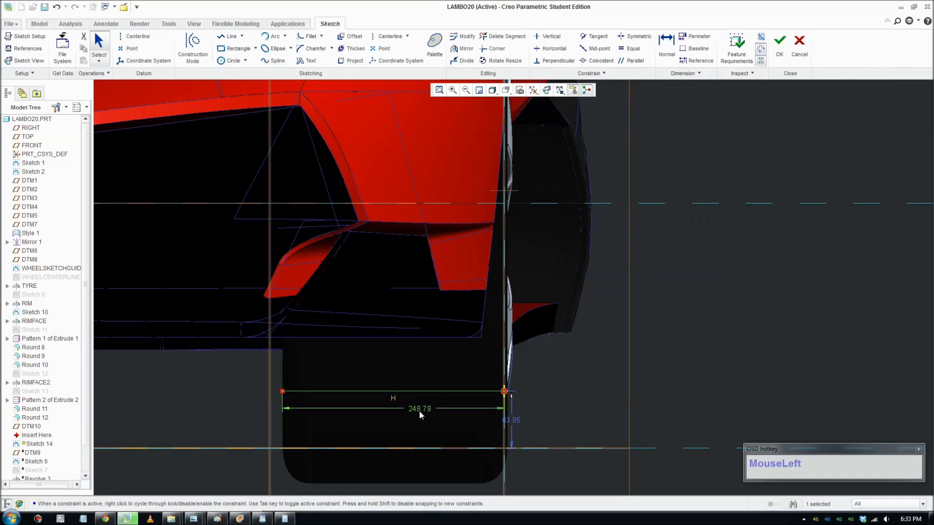
key(KP_3)
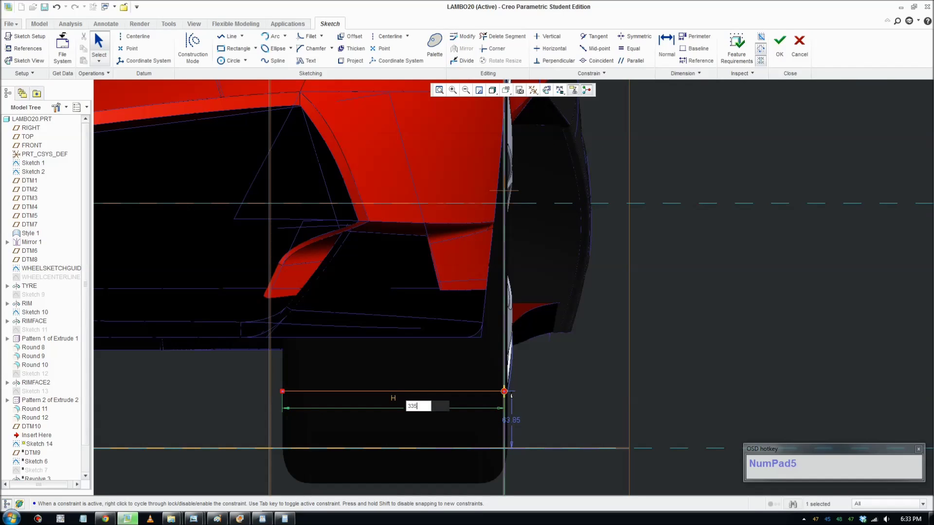
scroll(up, 3)
scroll(down, 3)
scroll(up, 3)
middle_click(450, 370)
scroll(up, 3)
scroll(down, 3)
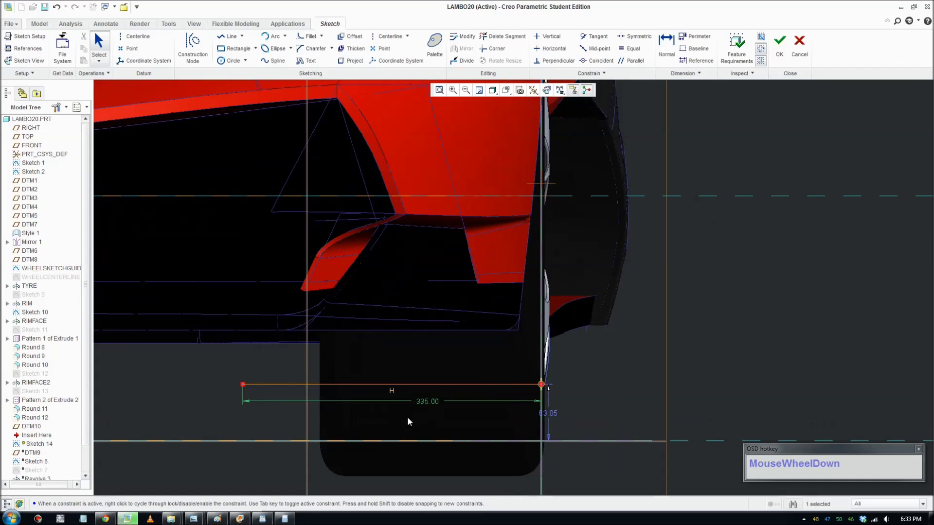
scroll(up, 3)
scroll(down, 3)
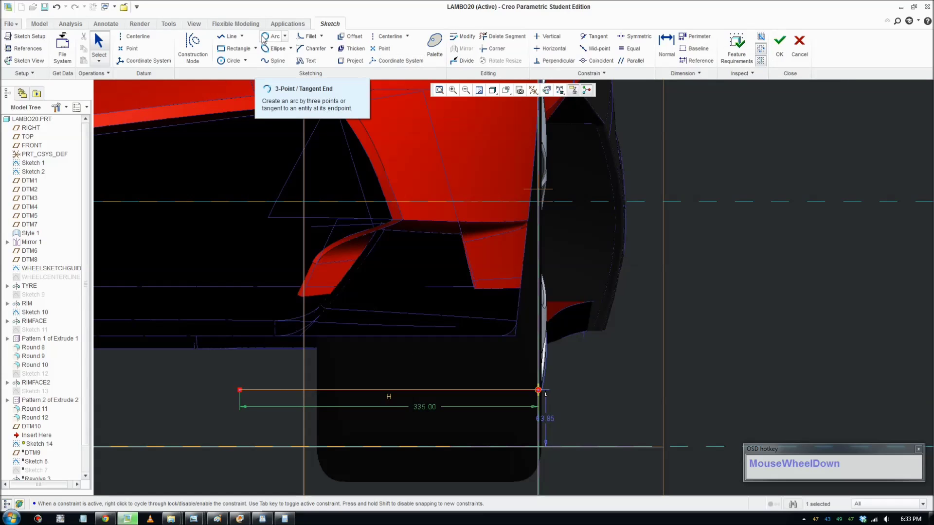
Step: Draw a vertical centerline through the 335 line's midpoint
key(F8)
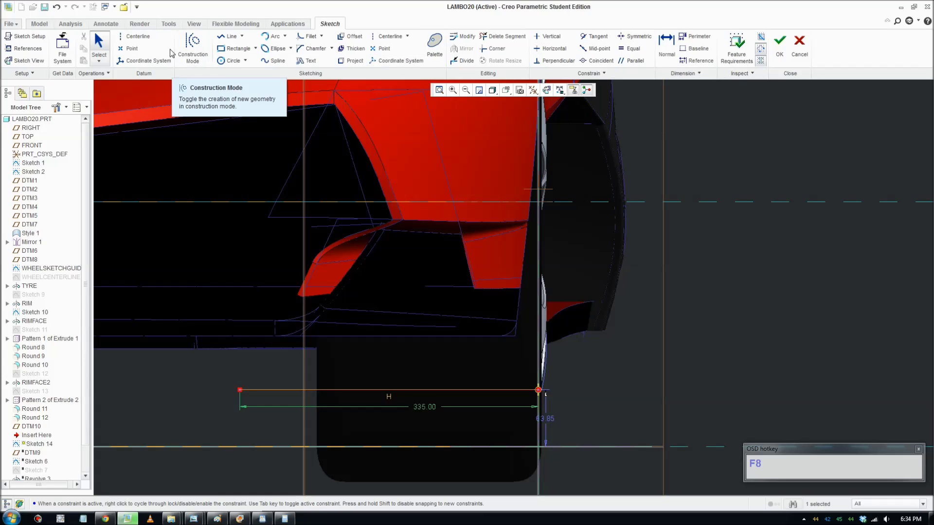
drag(149, 39, 349, 211)
key(F8)
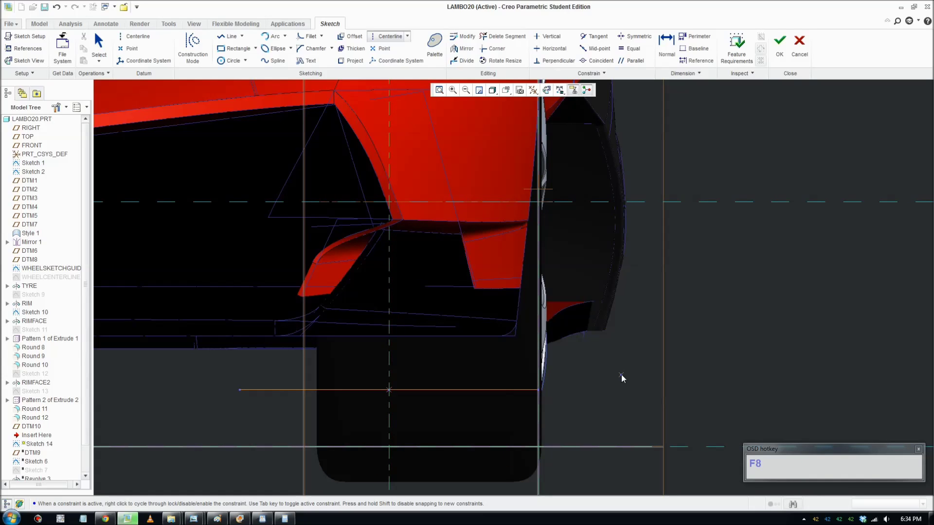
Step: Dimension the 335 line's height from the rear wheel axis (211.10)
scroll(up, 3)
scroll(down, 3)
scroll(up, 3)
scroll(down, 3)
scroll(up, 3)
middle_click(487, 389)
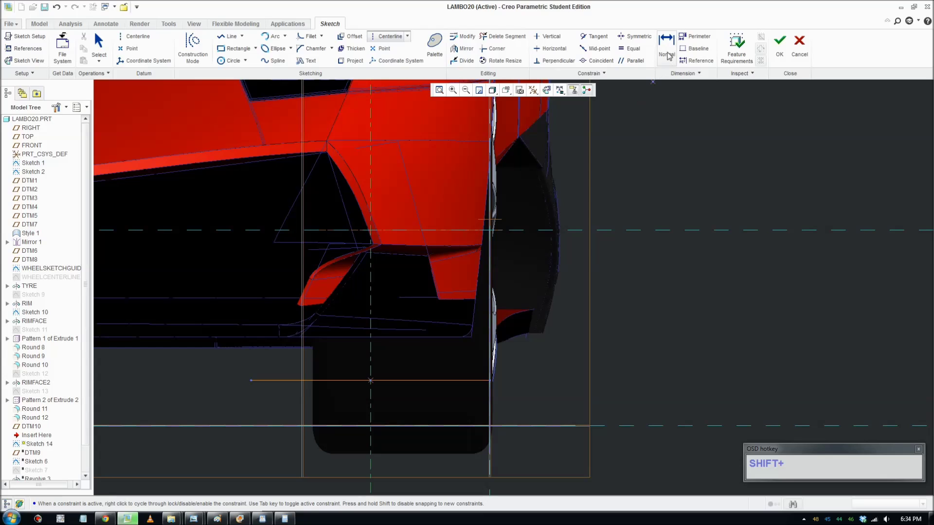
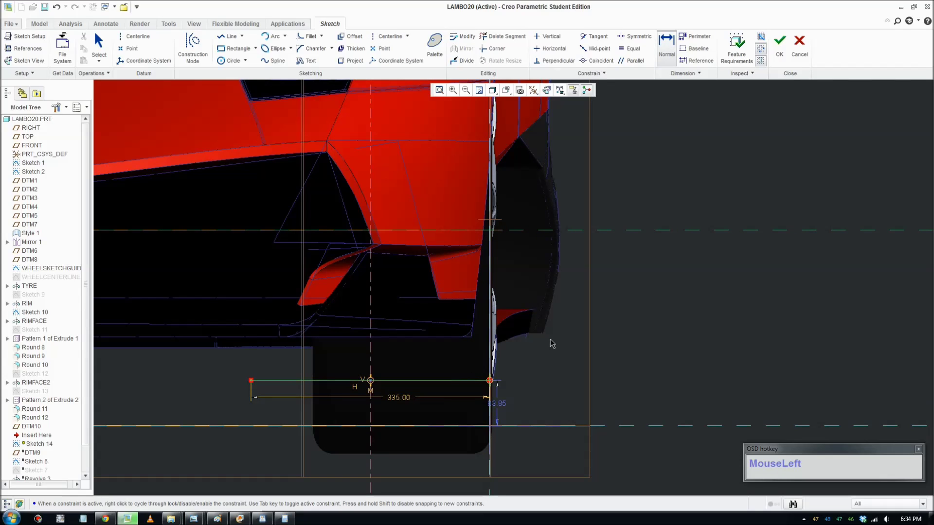
middle_click(627, 326)
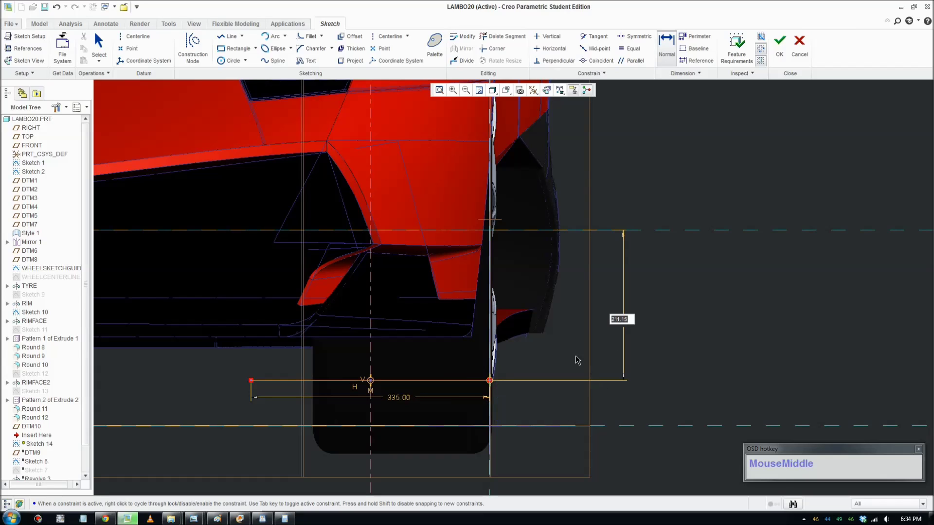
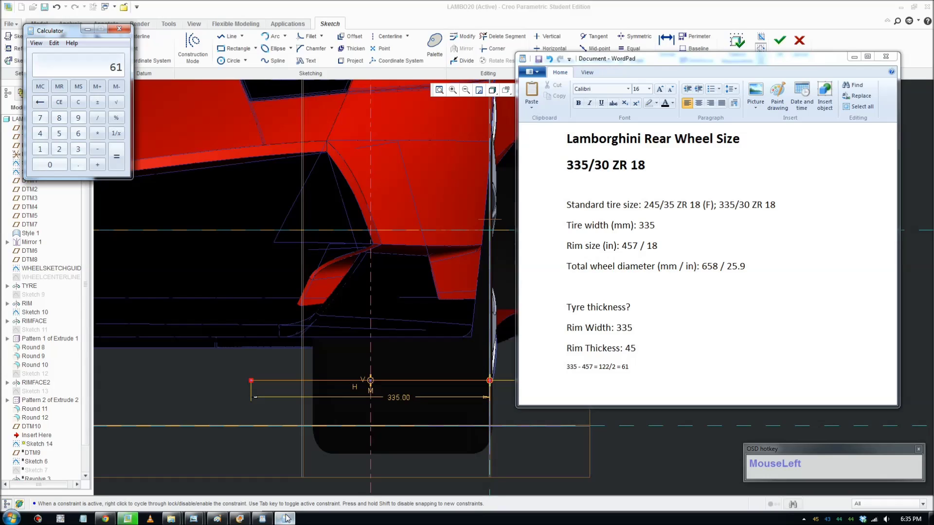
Step: Compute rim size figures (61, 457) in Calculator from the WordPad notes
key(KP_4)
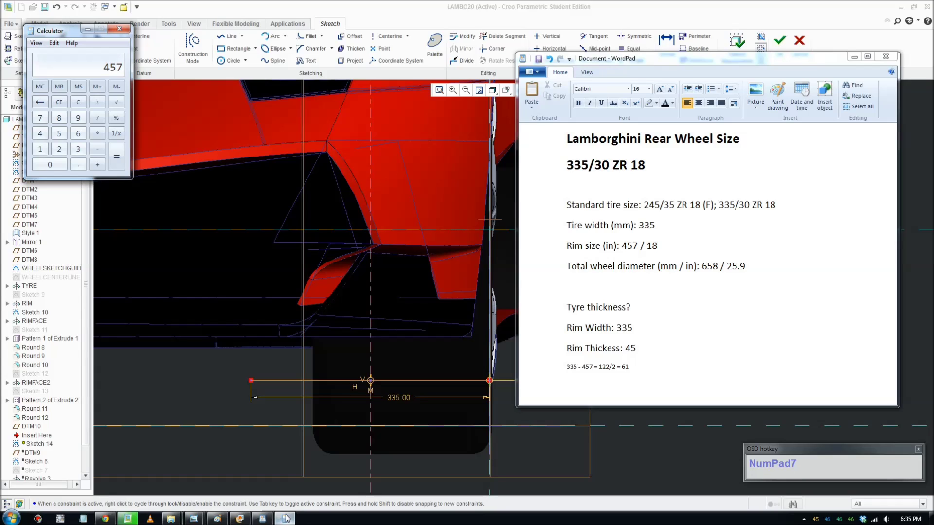
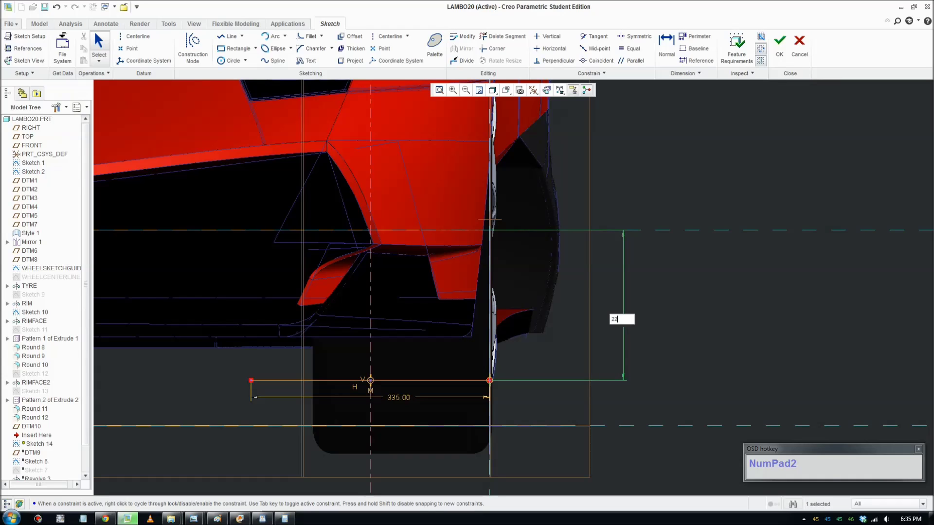
Step: Set the height dimension to 228.50 and begin a horizontal line from the centreline
key(KP_Decimal)
key(KP_5)
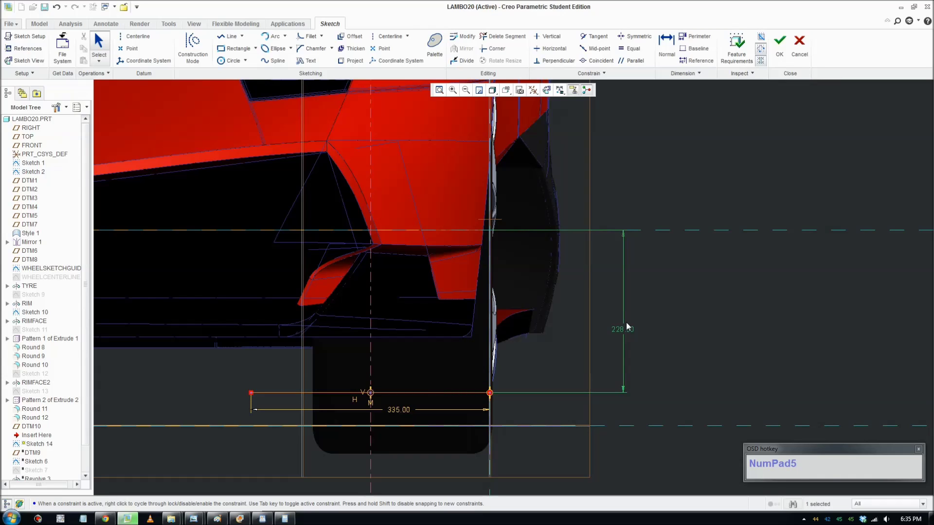
scroll(down, 3)
scroll(up, 3)
middle_click(464, 373)
scroll(down, 3)
scroll(up, 3)
click(231, 37)
scroll(down, 3)
Step: Finish the horizontal line, then review the Goodyear single-well rim cross-section diagrams in Chrome
click(361, 353)
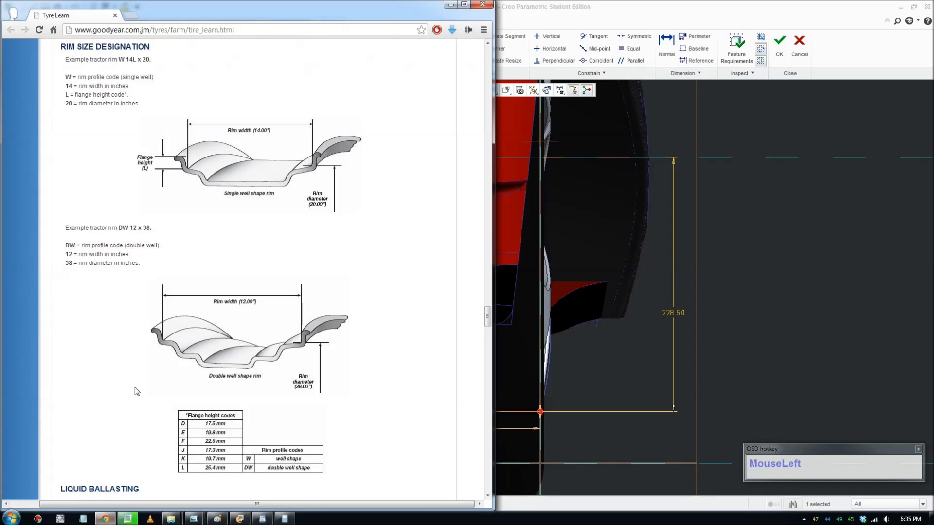
scroll(down, 3)
scroll(up, 3)
scroll(down, 3)
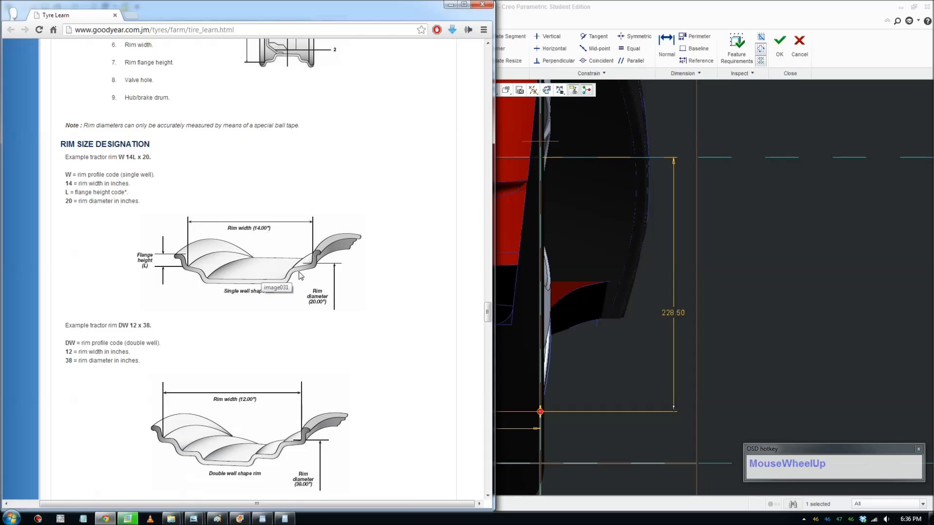
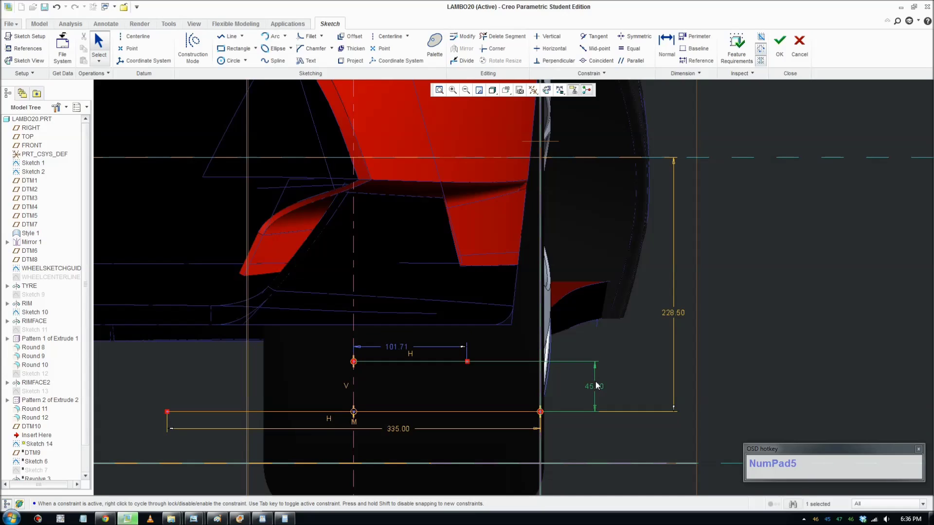
Step: Set the upper line's height to 40 and try lengths around 140 for it
click(598, 392)
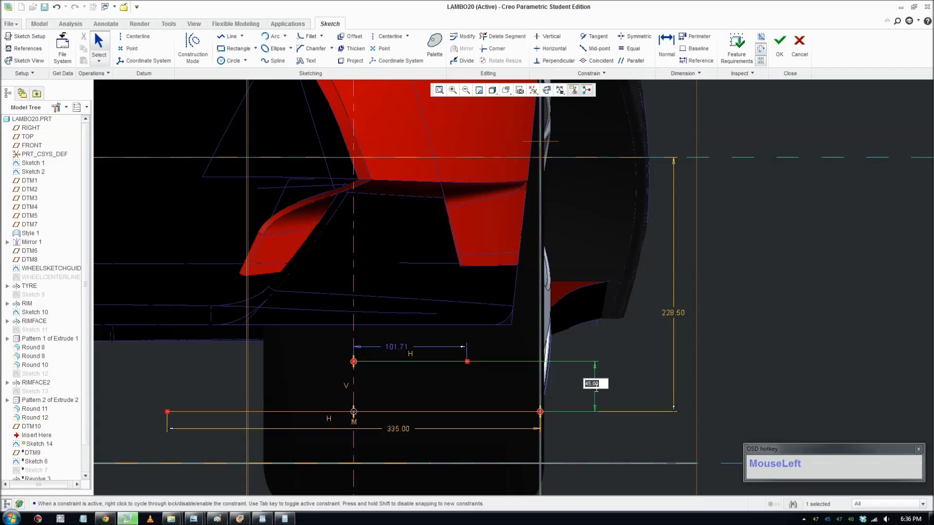
key(KP_4)
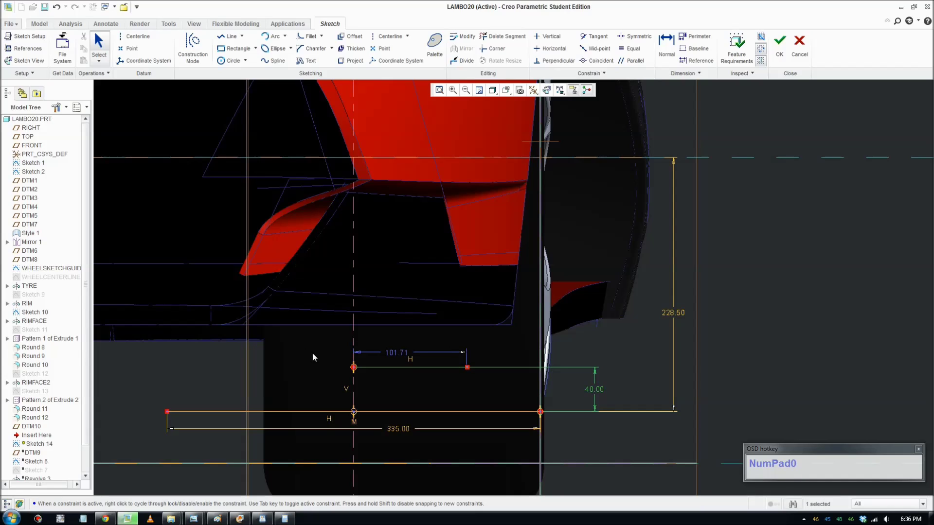
click(400, 358)
key(KP_1)
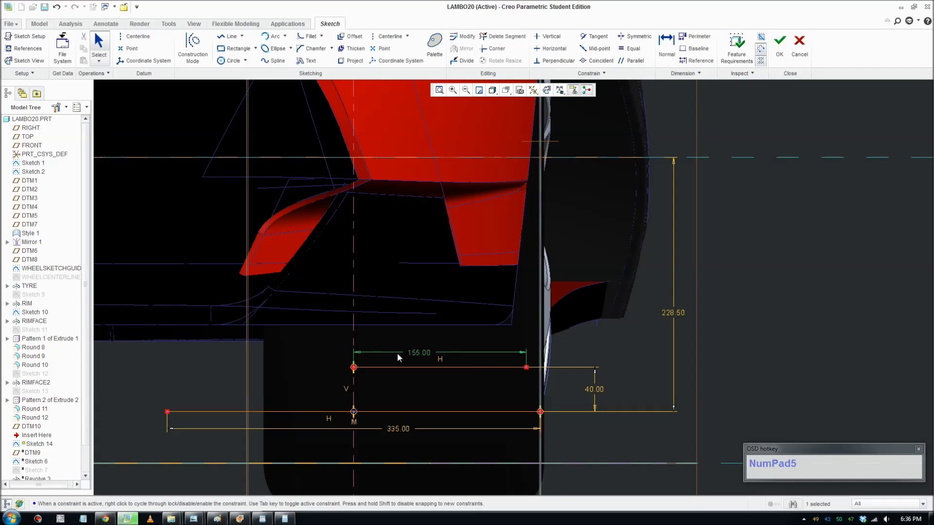
click(419, 359)
key(KP_4)
click(377, 356)
key(KP_1)
key(KP_5)
click(413, 356)
key(KP_1)
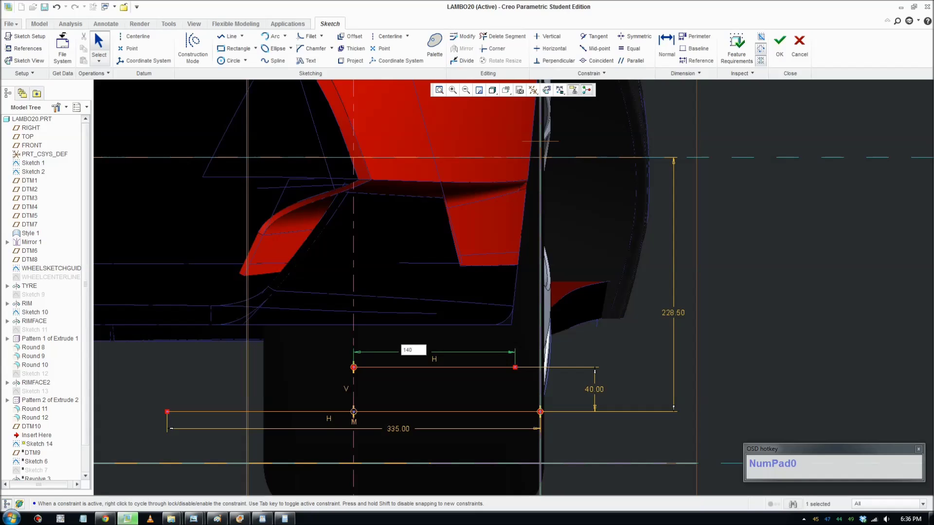
Step: Step the upper line's length down through 135 and 125 to a final 100
click(415, 359)
key(KP_1)
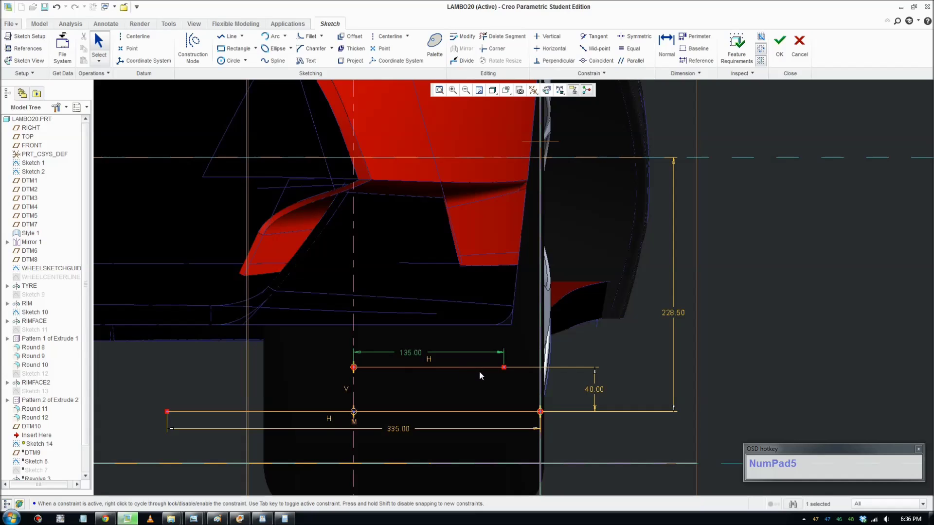
click(416, 352)
key(KP_1)
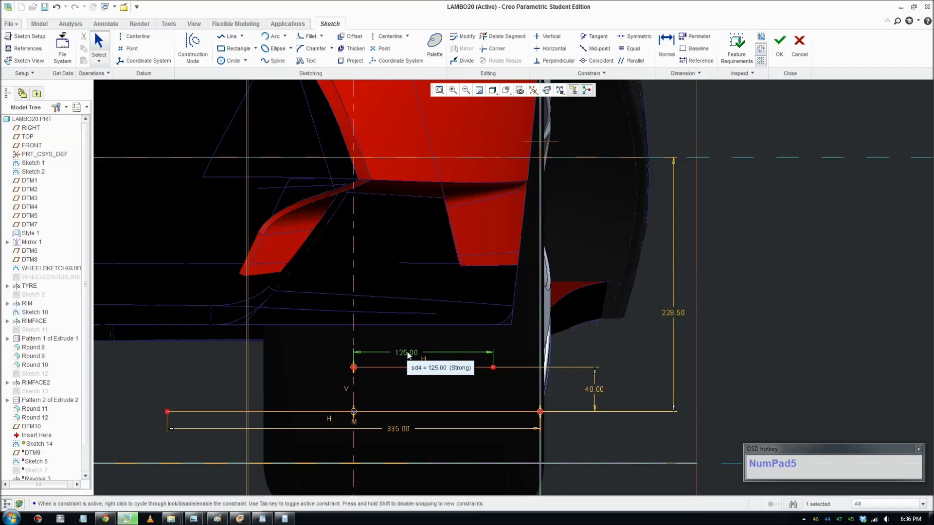
click(411, 357)
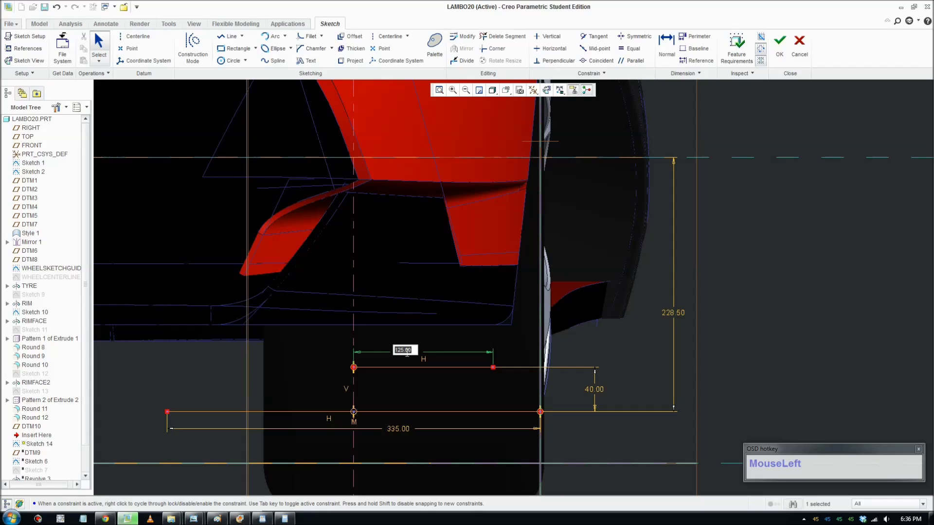
key(KP_1)
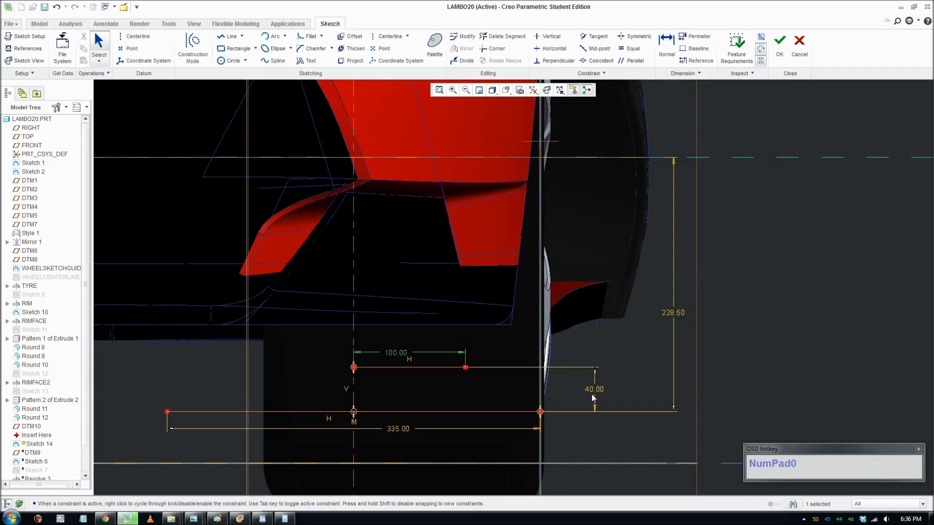
Step: Raise the upper line to 50 above the 335 base line and check the value
click(600, 391)
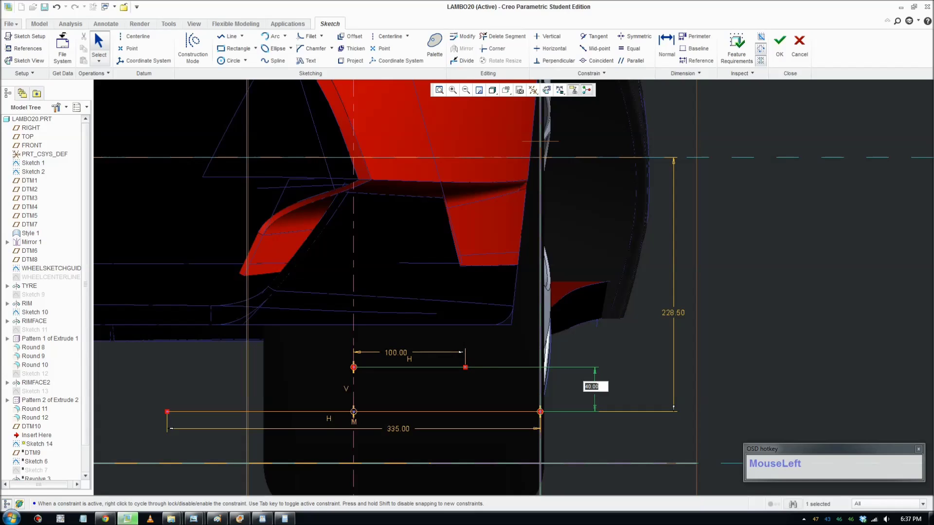
key(KP_5)
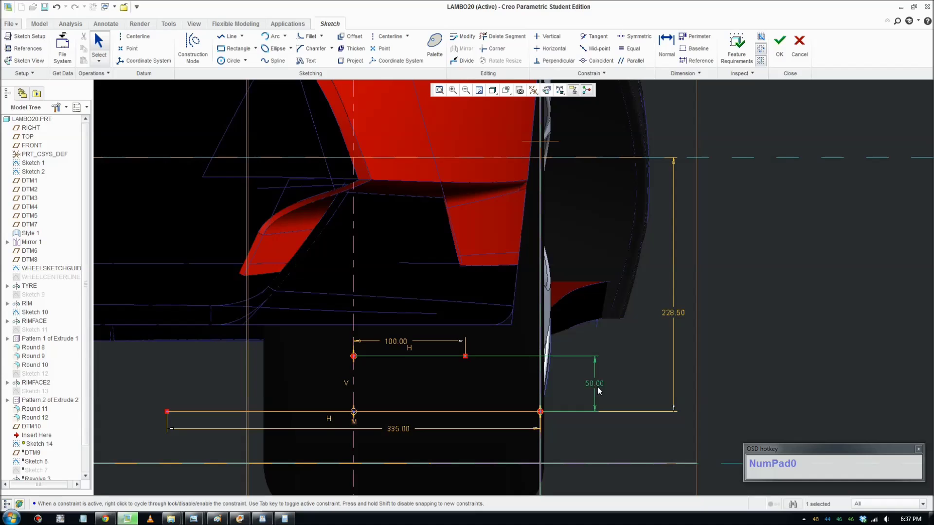
scroll(up, 3)
scroll(down, 3)
middle_click(597, 348)
middle_click(596, 404)
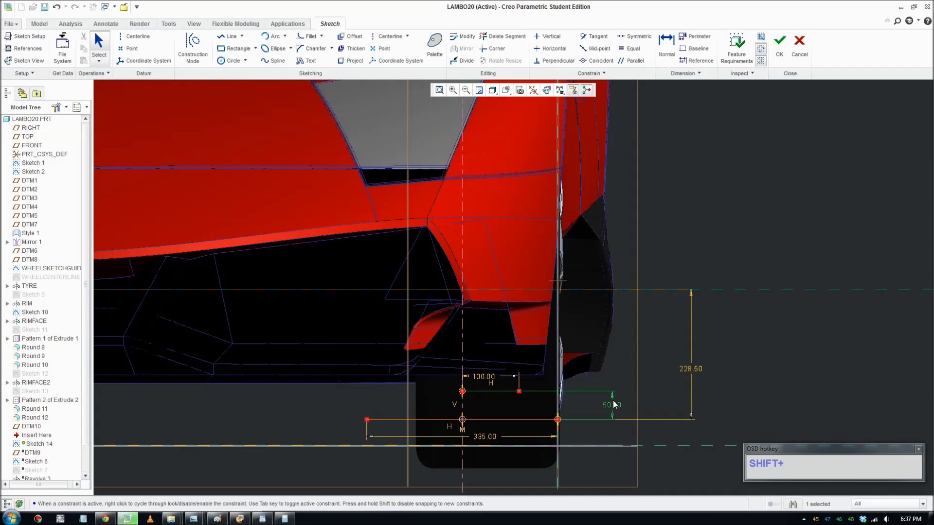
click(614, 408)
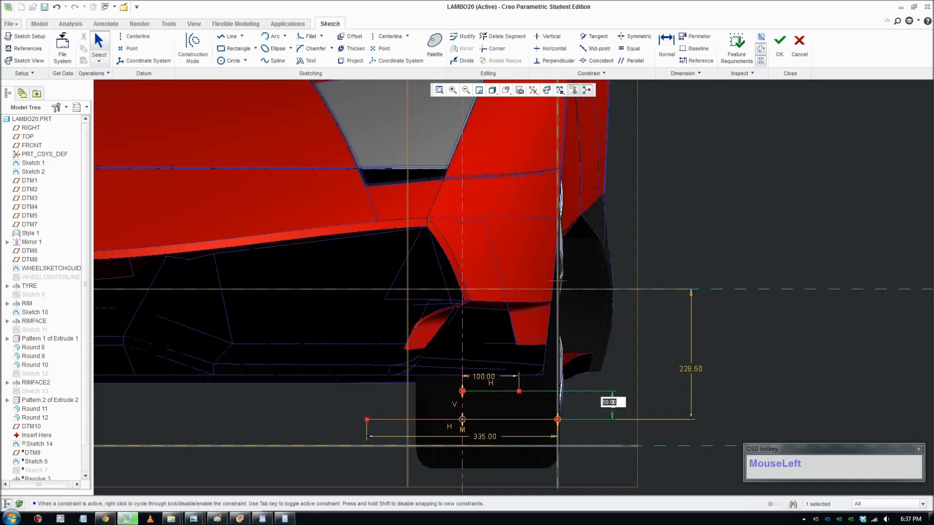
scroll(down, 3)
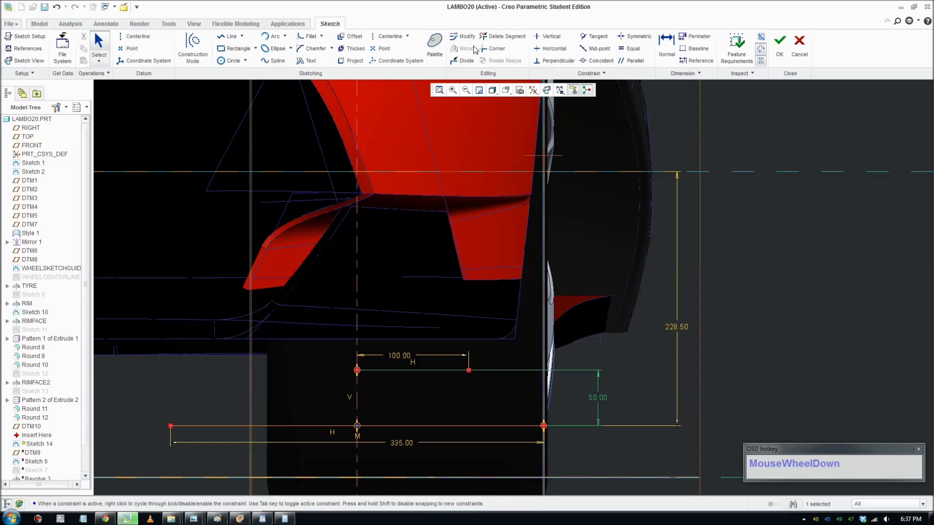
Step: Sketch a first spline S-curve from the 100 line's end down to the base line's end
click(283, 63)
scroll(down, 3)
middle_click(533, 405)
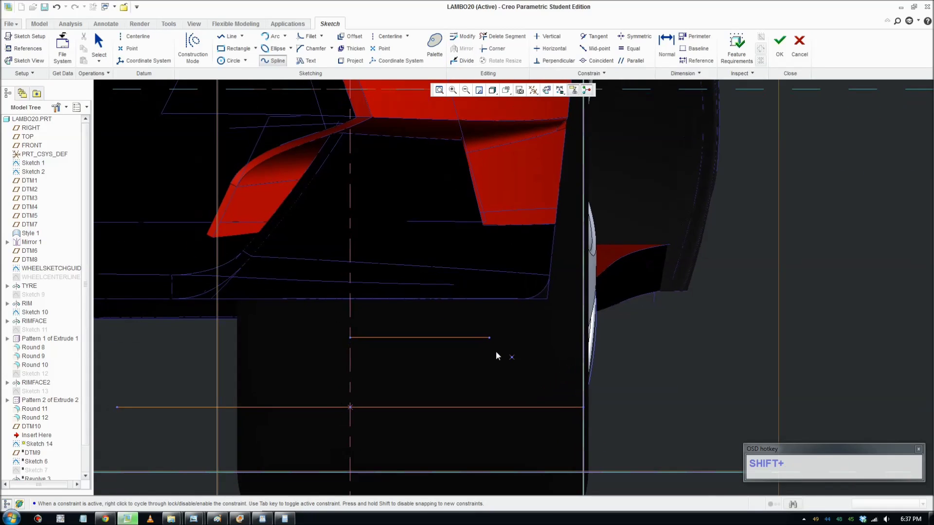
drag(493, 339, 544, 383)
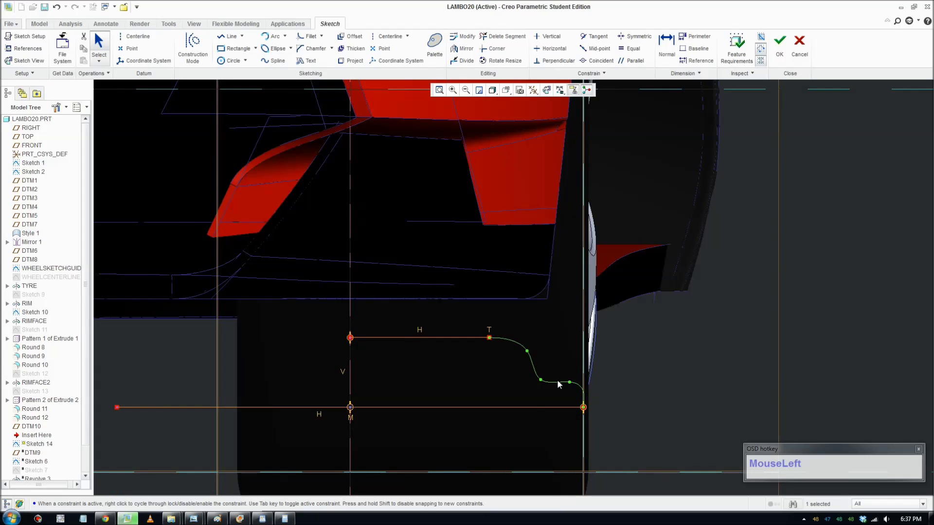
scroll(down, 3)
scroll(up, 3)
middle_click(562, 384)
scroll(down, 3)
drag(525, 297, 596, 353)
drag(597, 355, 592, 352)
Step: Redraw the S-shaped transition curve and reshape it into a smooth profile
click(578, 347)
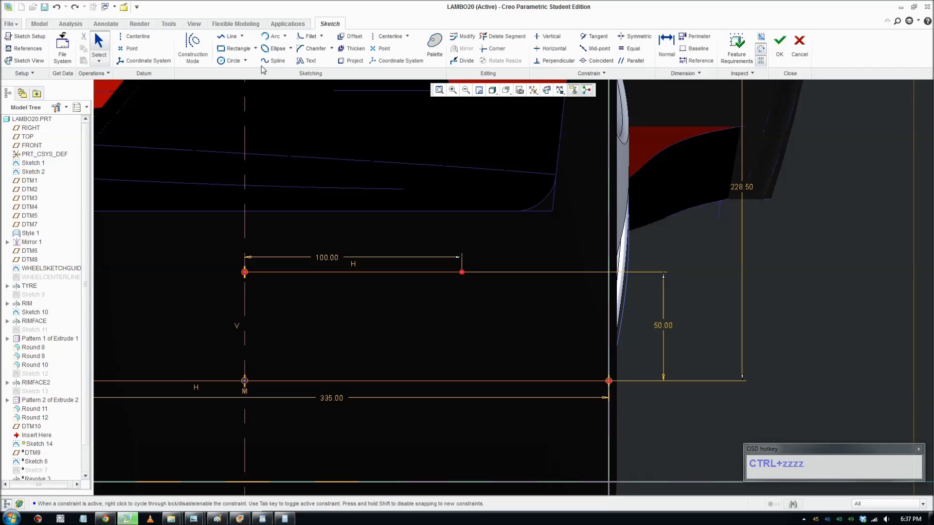
drag(268, 67, 527, 328)
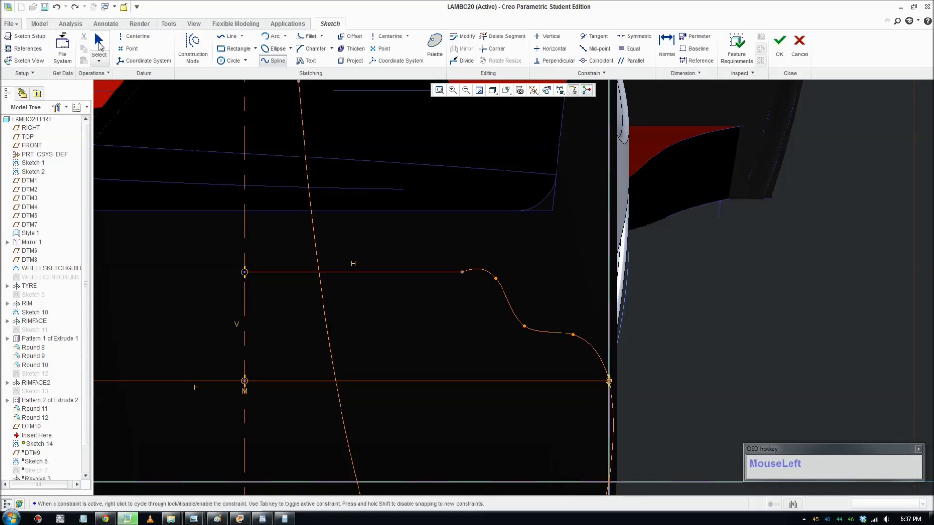
drag(499, 284, 552, 275)
scroll(up, 3)
Step: Start an offset copy and pick the S-curve as the entity to offset
click(463, 346)
drag(318, 345, 355, 225)
drag(355, 225, 339, 42)
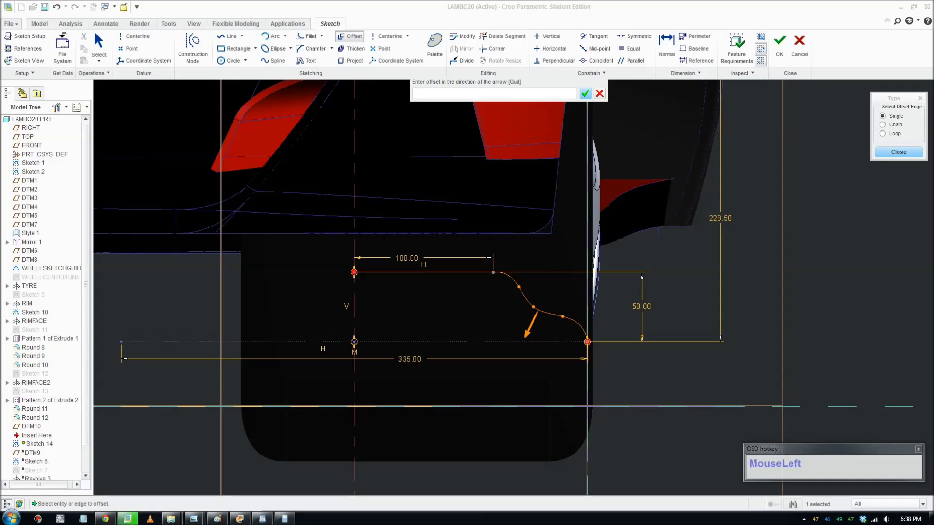
Step: Confirm the offset distance, creating a parallel copy of the S-curve
key(KP_1)
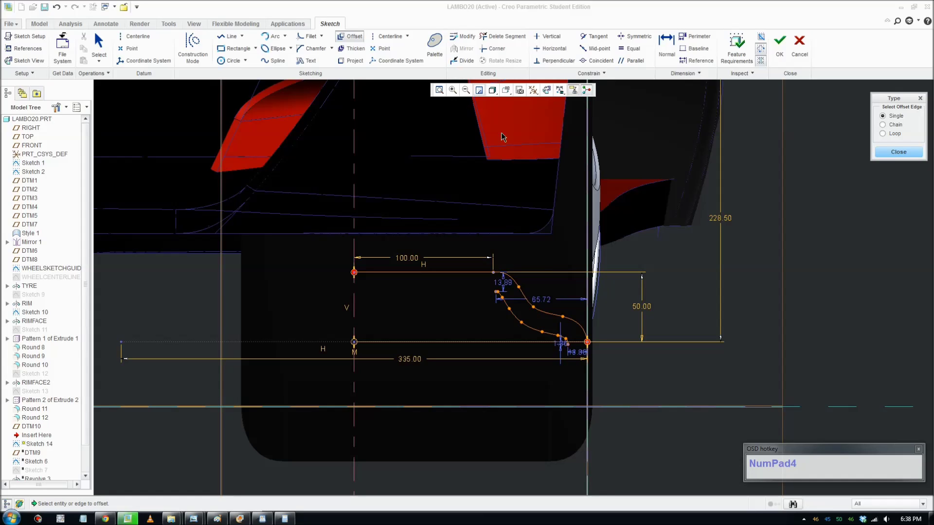
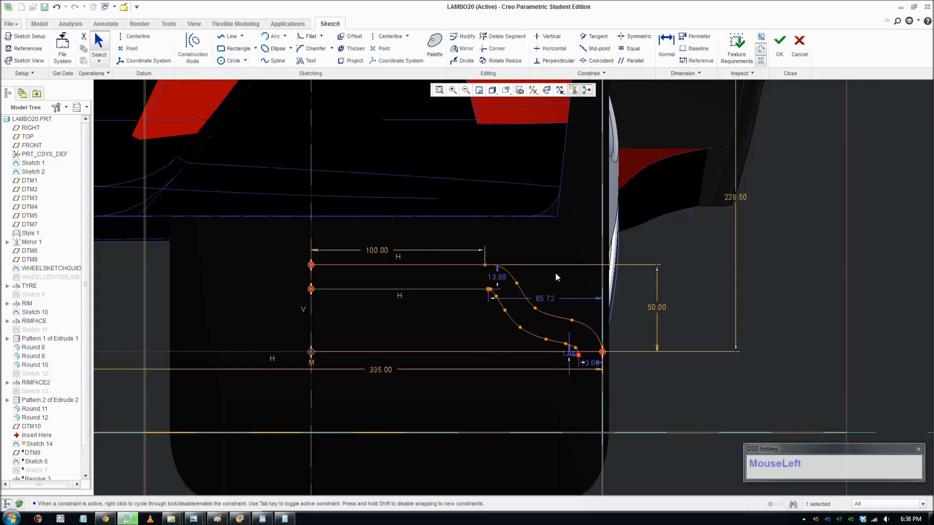
scroll(up, 3)
scroll(down, 3)
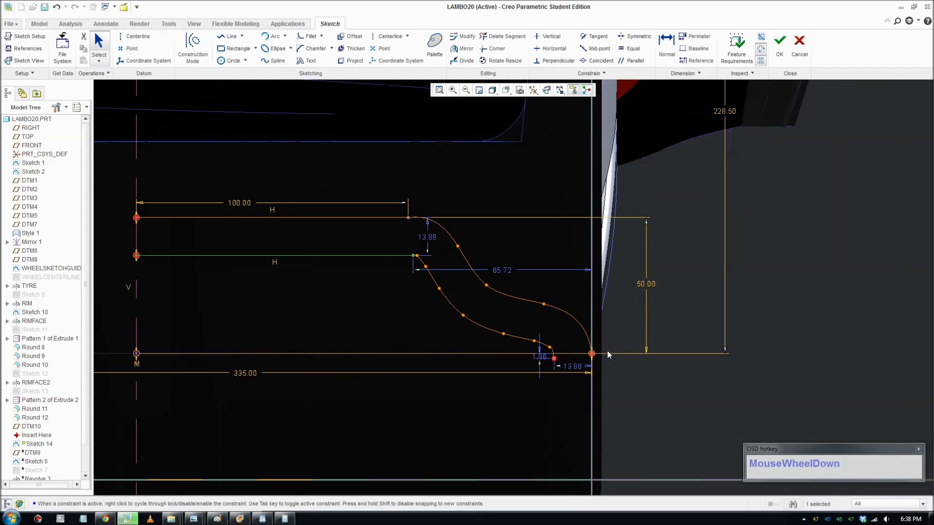
scroll(up, 3)
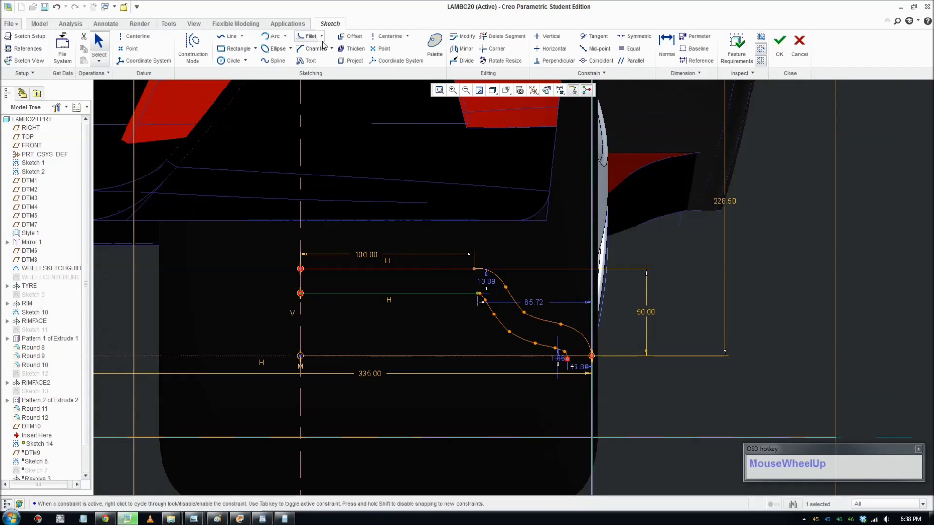
Step: Begin an arc closing the lower ends of the S-curve and its offset copy
click(278, 36)
scroll(down, 3)
click(606, 356)
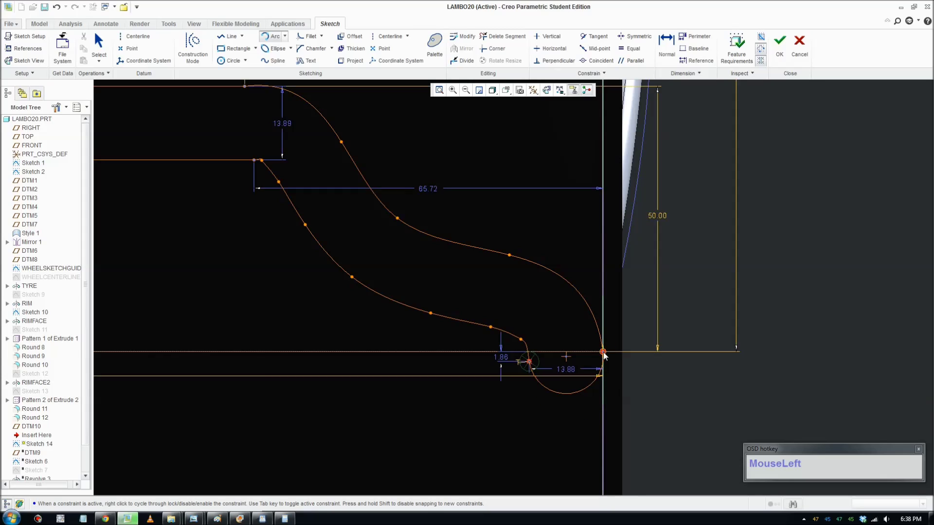
scroll(up, 3)
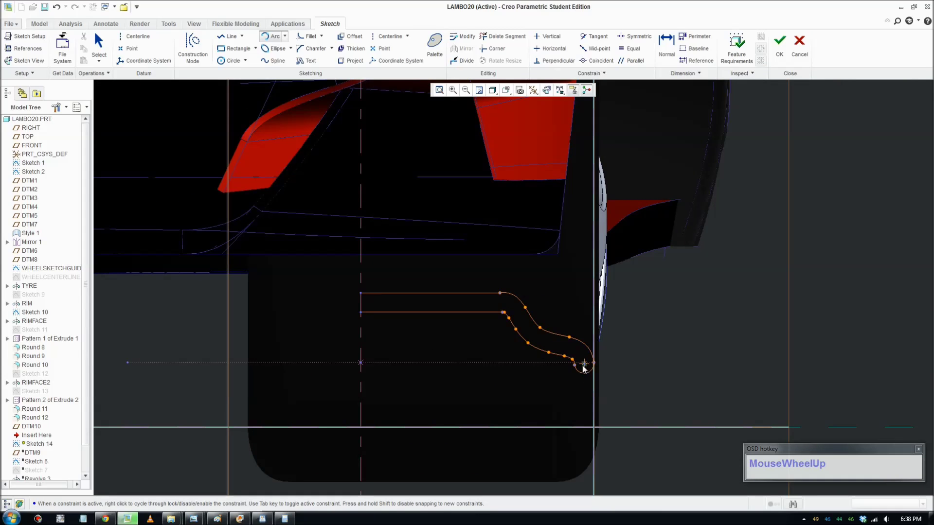
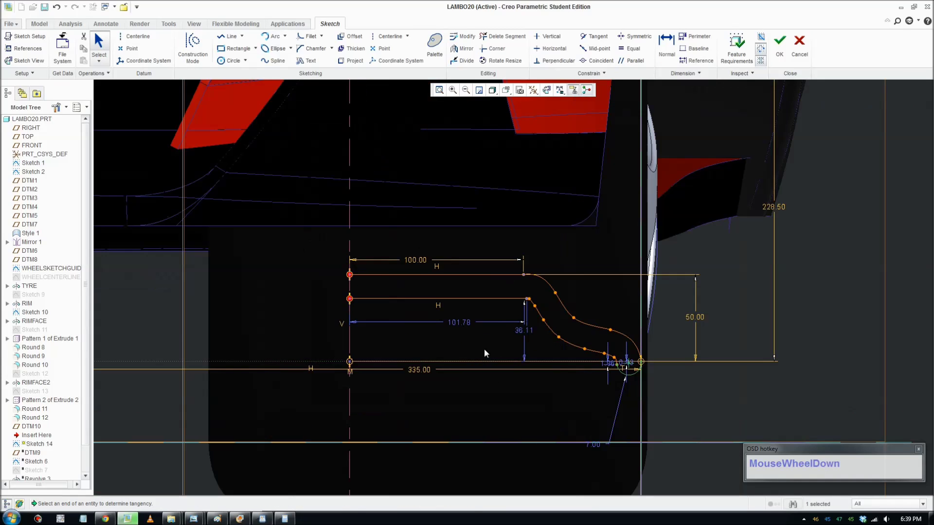
Step: Window-select the profile geometry, accept Sketch 14 and return to the 3D car model
drag(335, 249, 393, 229)
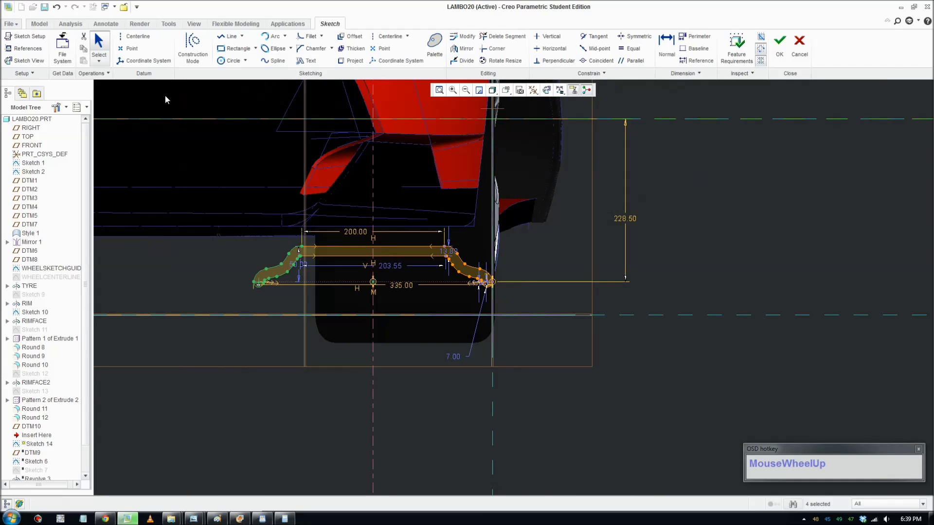
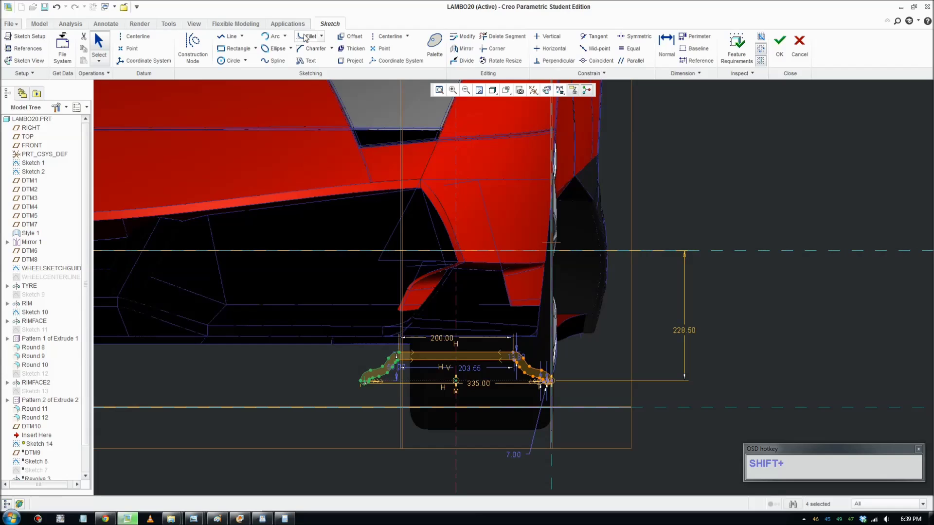
click(387, 37)
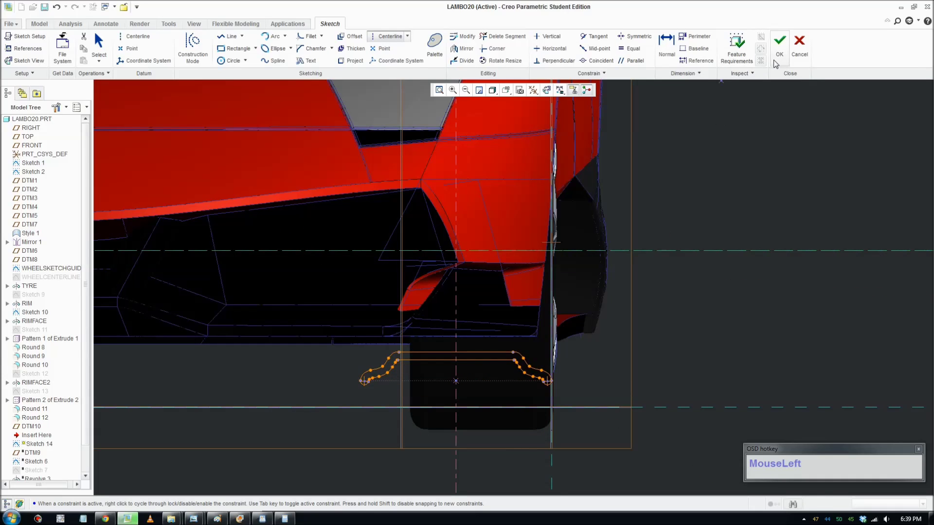
scroll(up, 3)
middle_click(581, 343)
middle_click(781, 330)
middle_click(482, 445)
scroll(down, 3)
scroll(up, 3)
scroll(down, 3)
scroll(up, 3)
key(F8)
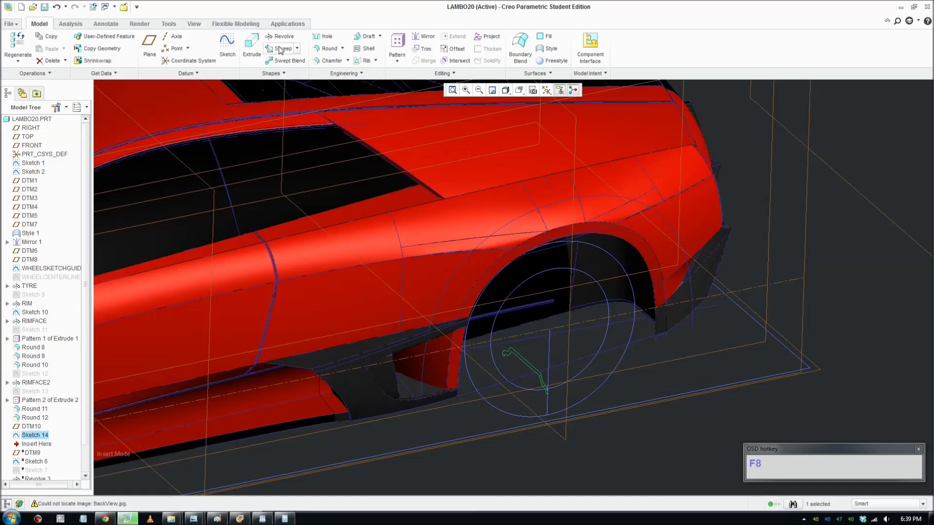
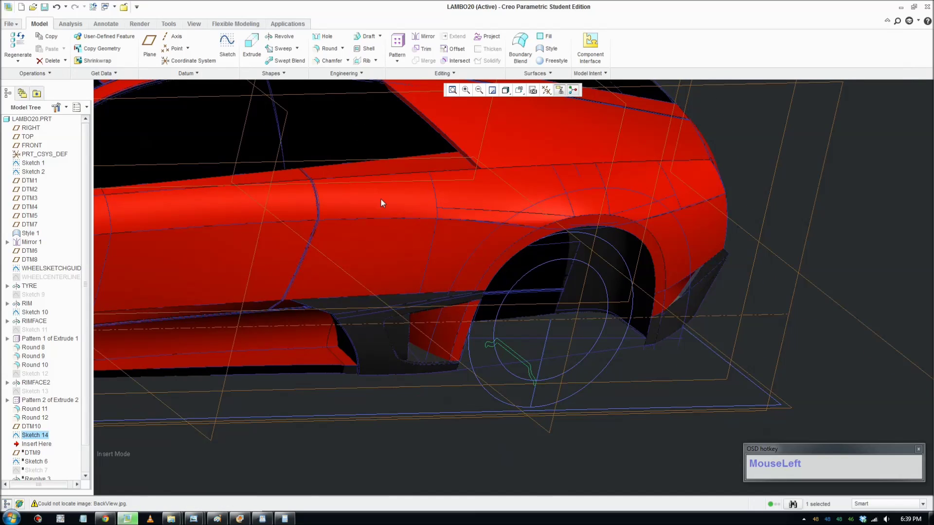
key(F8)
scroll(down, 3)
click(738, 50)
middle_click(751, 292)
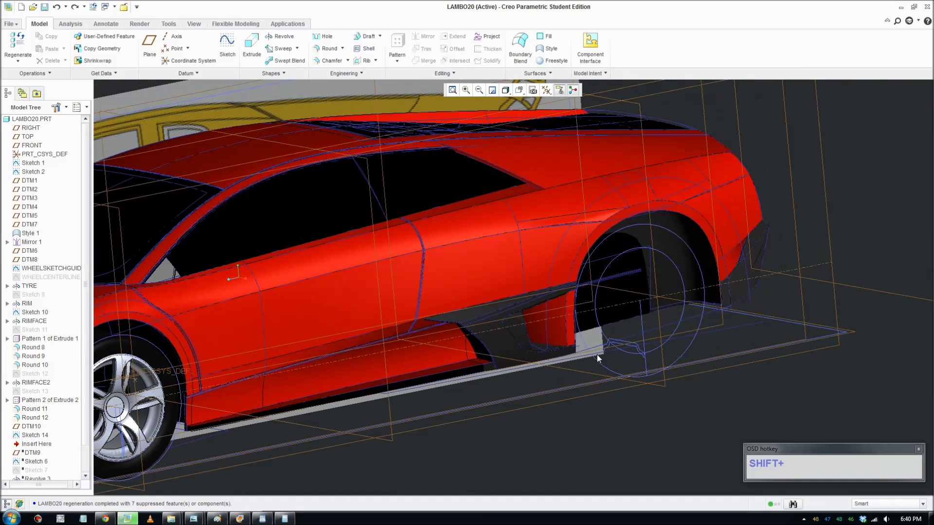
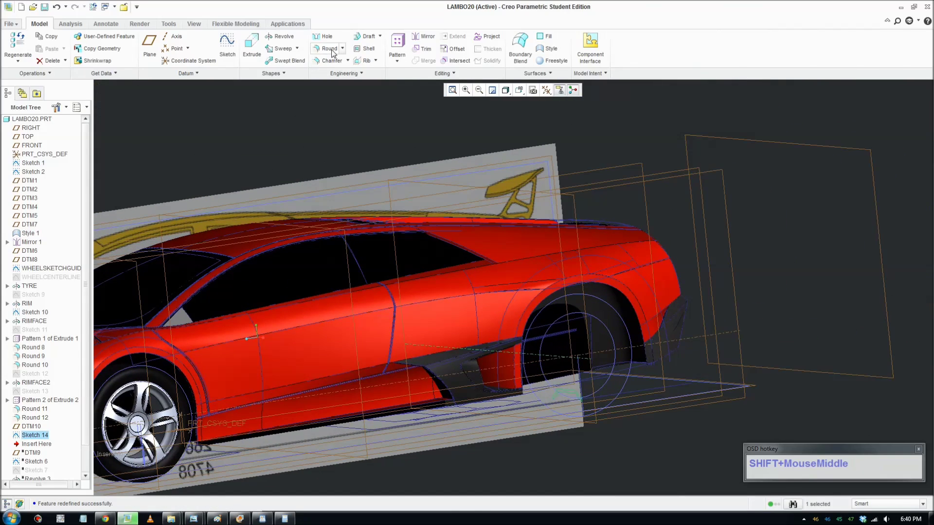
Step: Revolve Sketch 14 a full 360° about its centreline to create the Revolve 5 rim barrel
drag(293, 41, 562, 370)
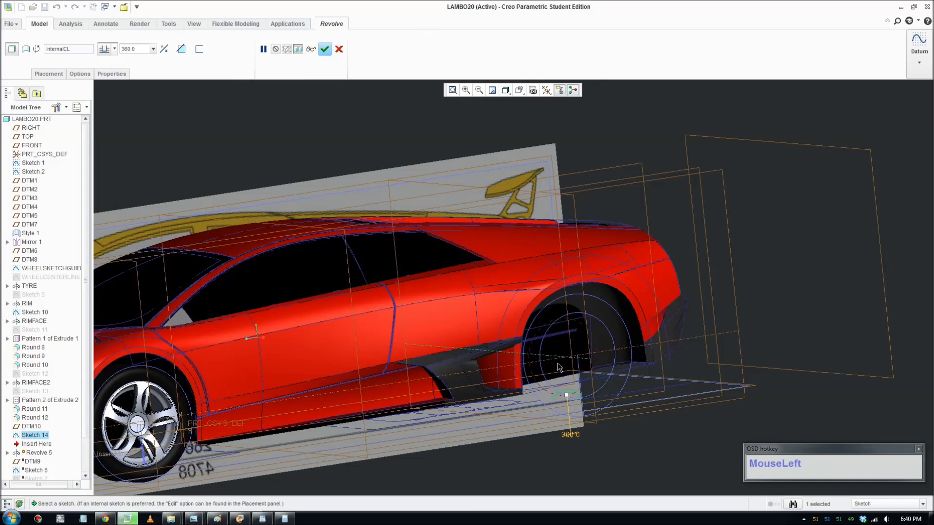
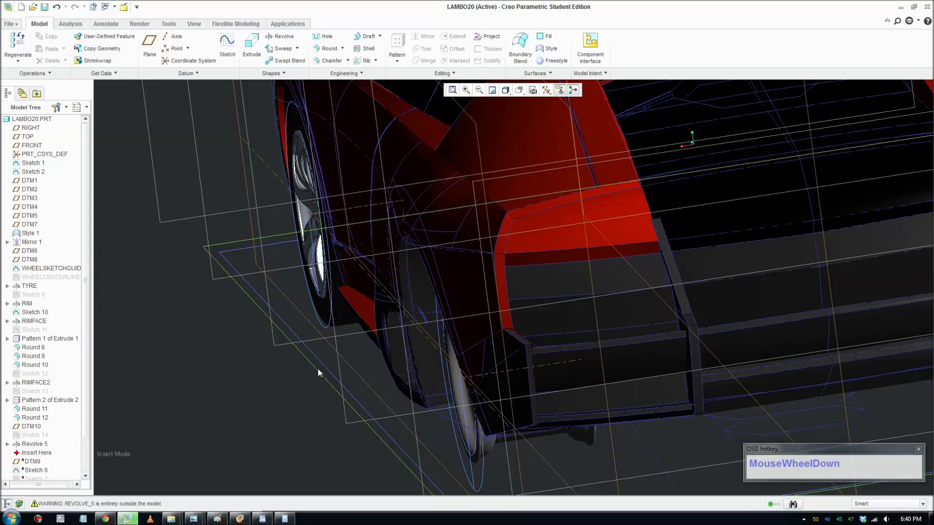
scroll(up, 3)
middle_click(380, 371)
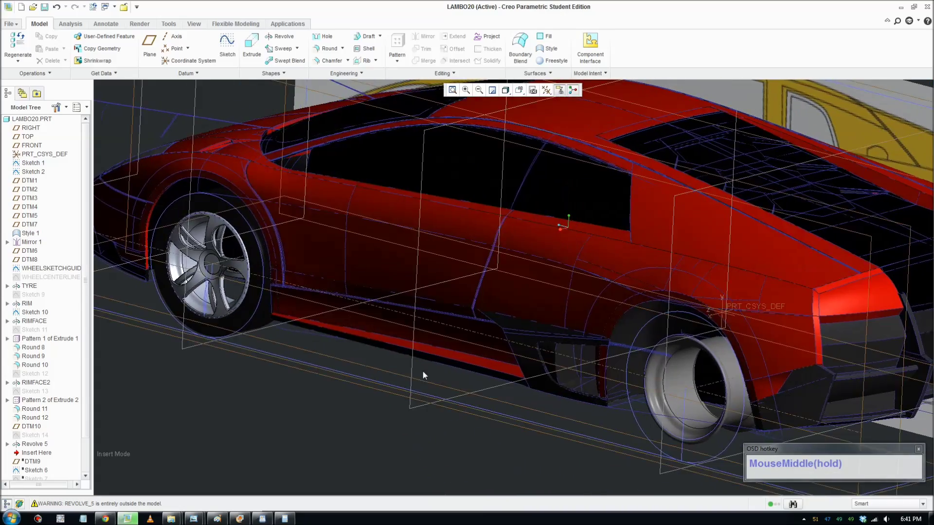
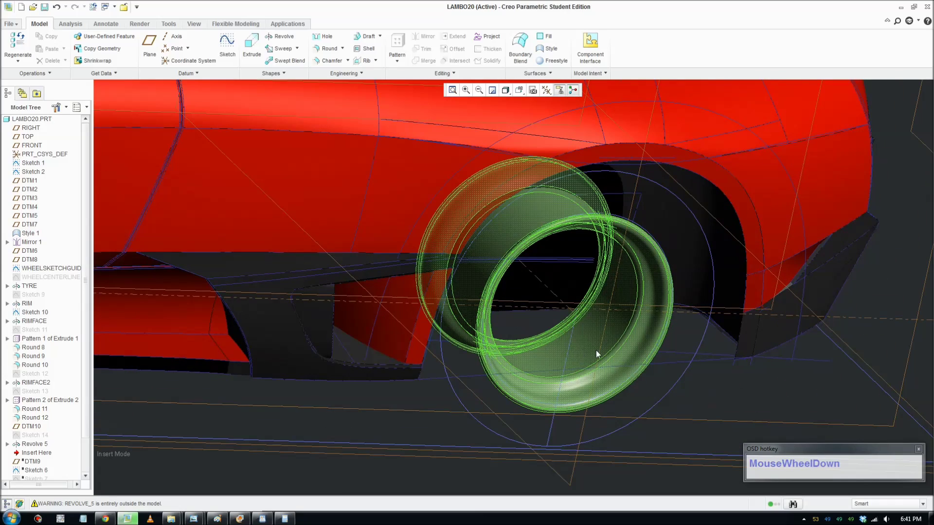
Step: Orbit around the rear wheel arch to inspect the new rim from outside
scroll(up, 3)
middle_click(683, 418)
scroll(up, 3)
drag(536, 461, 503, 449)
key(F8)
drag(702, 416, 675, 426)
scroll(up, 3)
middle_click(668, 420)
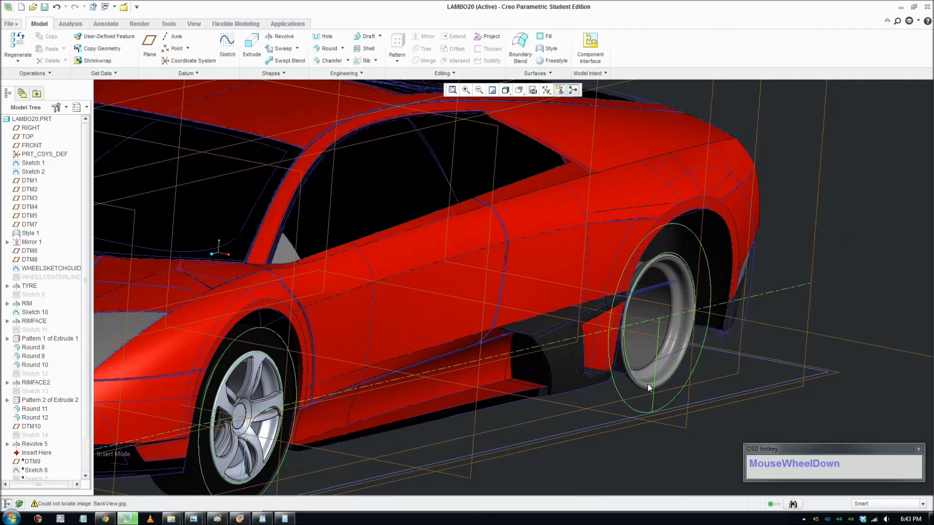
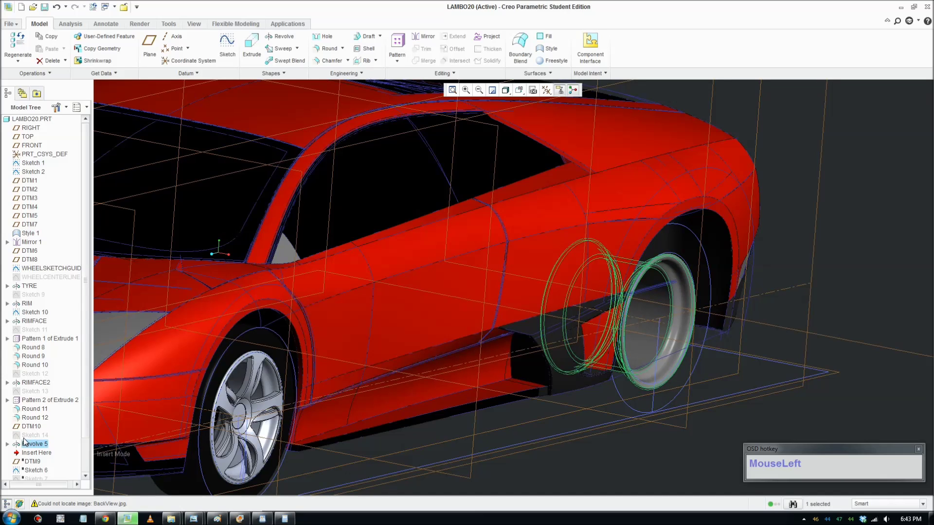
Step: Edit Definition of Sketch 14 from the Model Tree and delete a selected sketch item
right_click(34, 438)
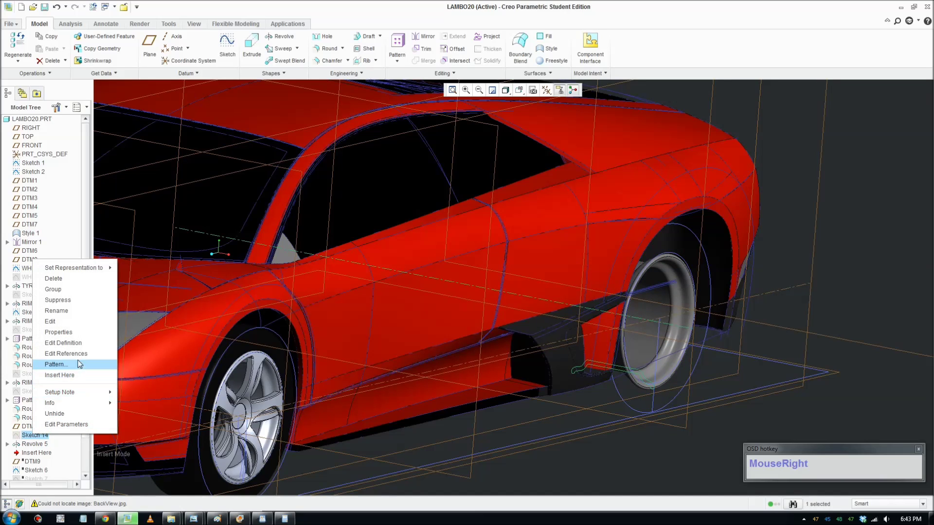
click(79, 347)
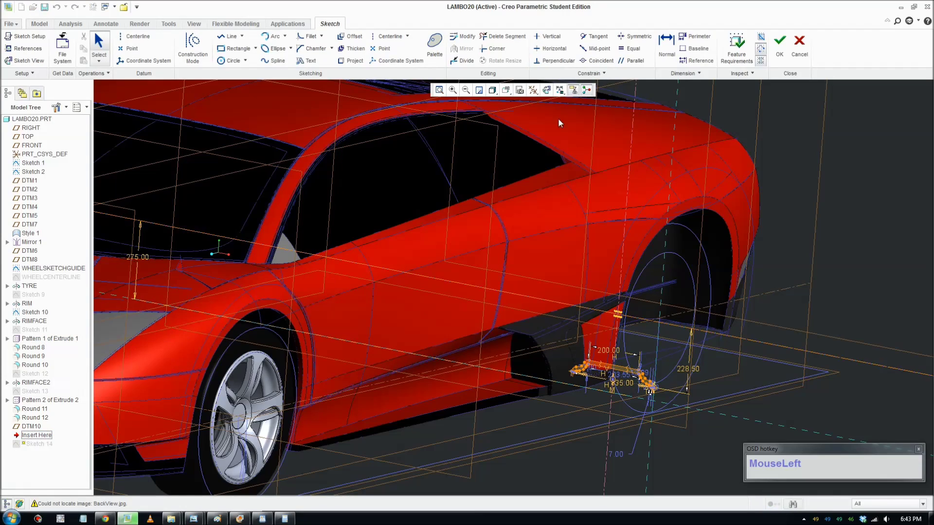
scroll(down, 3)
scroll(up, 3)
drag(653, 443, 657, 446)
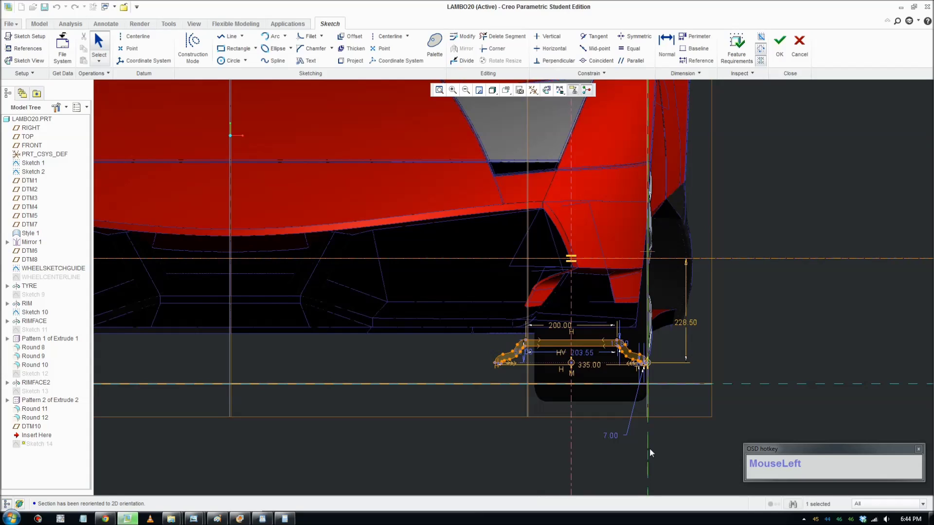
key(Delete)
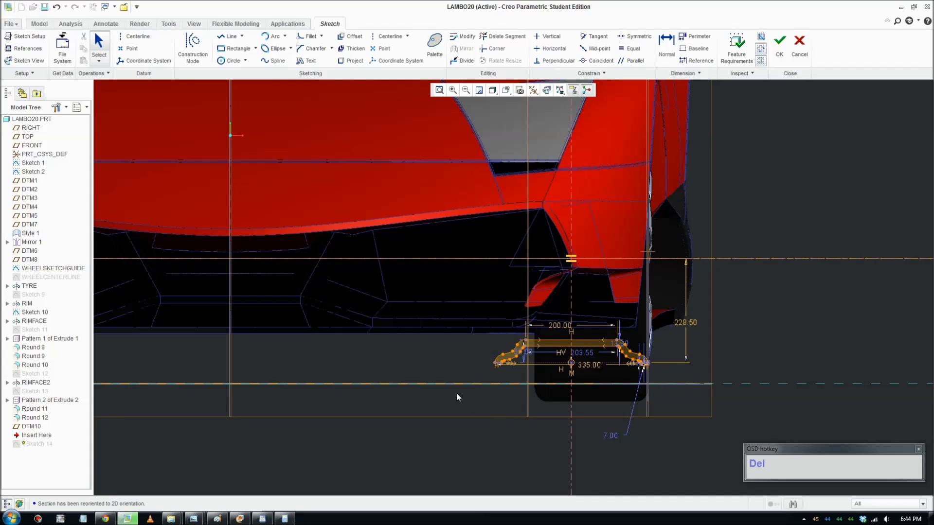
scroll(up, 3)
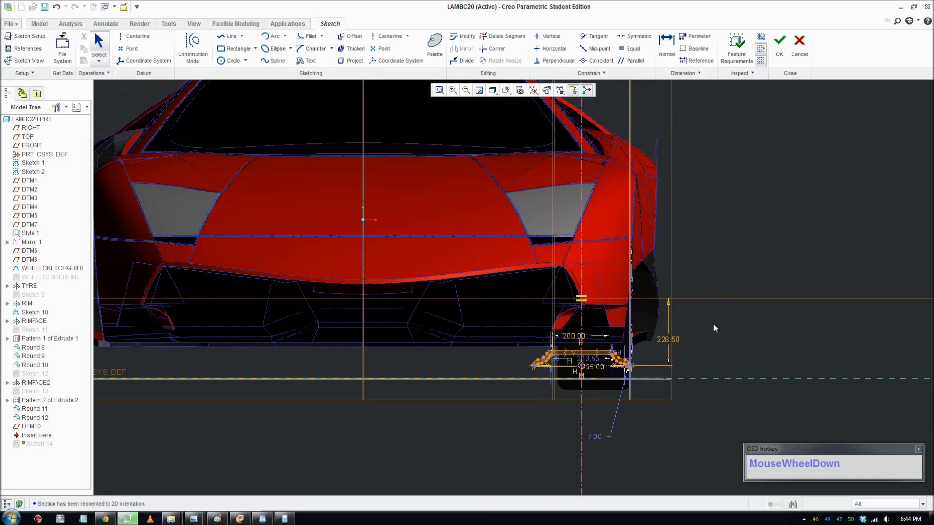
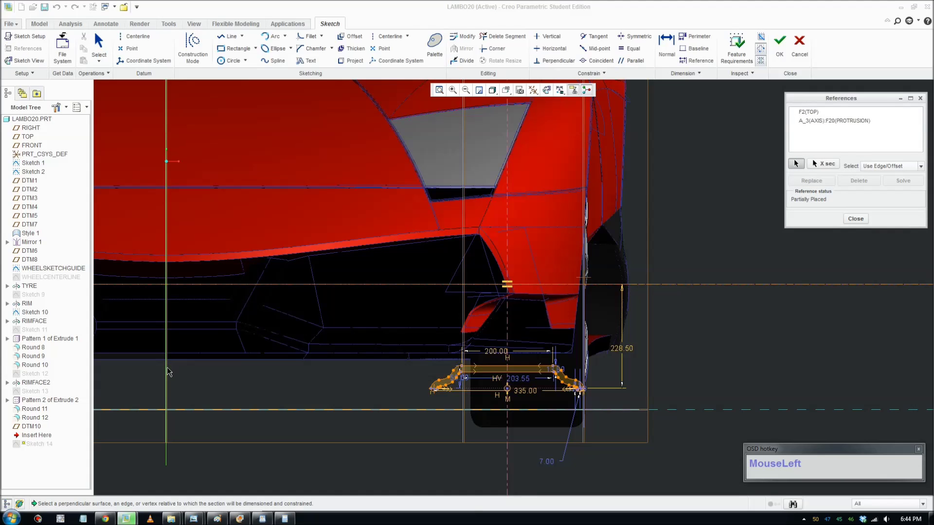
Step: Place a horizontal distance dimension from the car's centre reference line to the rim profile
scroll(up, 3)
middle_click(258, 365)
scroll(down, 3)
click(907, 182)
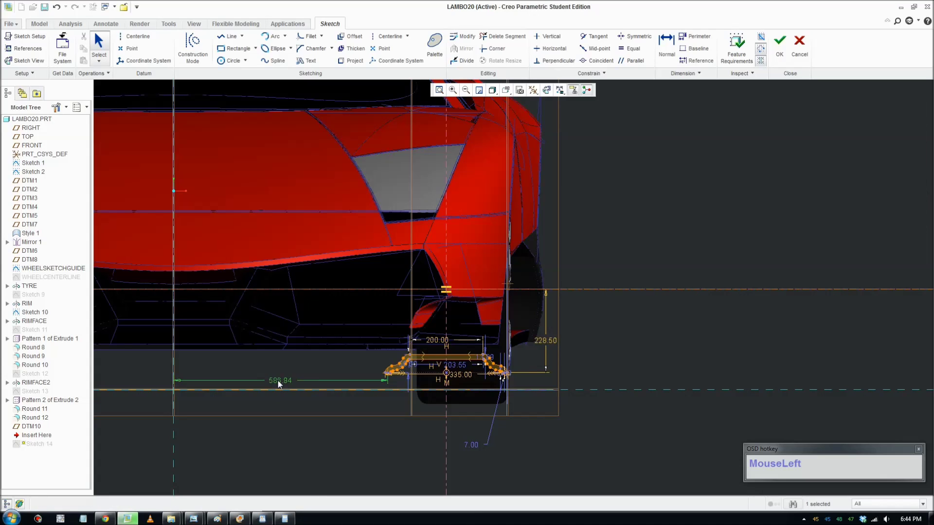
Step: Set the centre-line distance to 650, then try 670
key(KP_6)
key(KP_0)
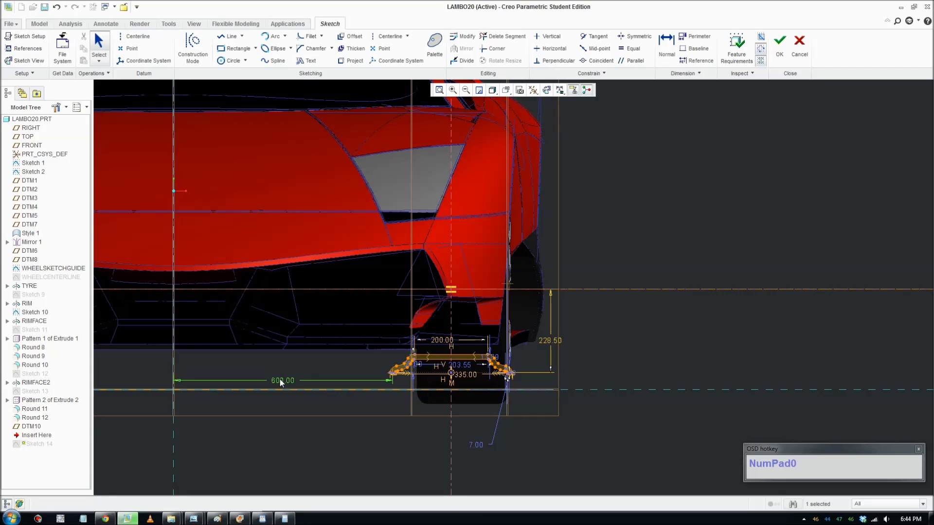
click(284, 384)
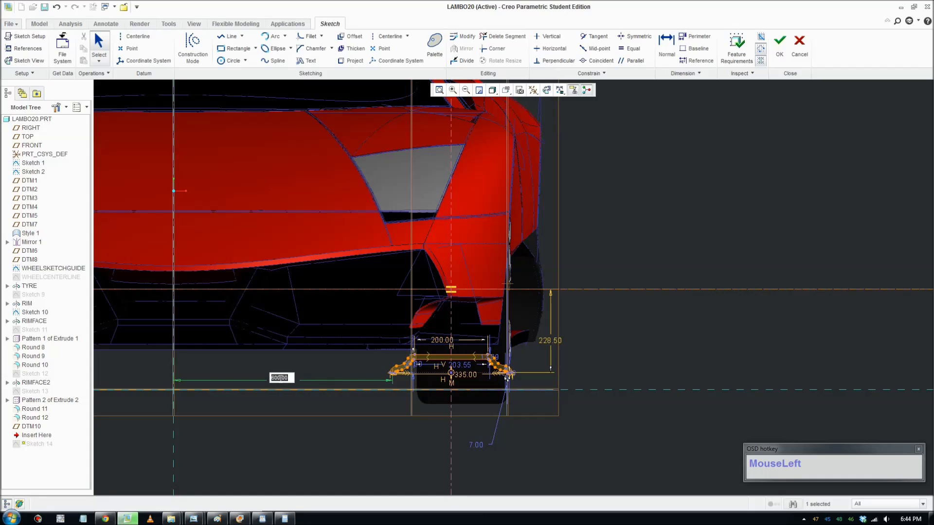
key(KP_6)
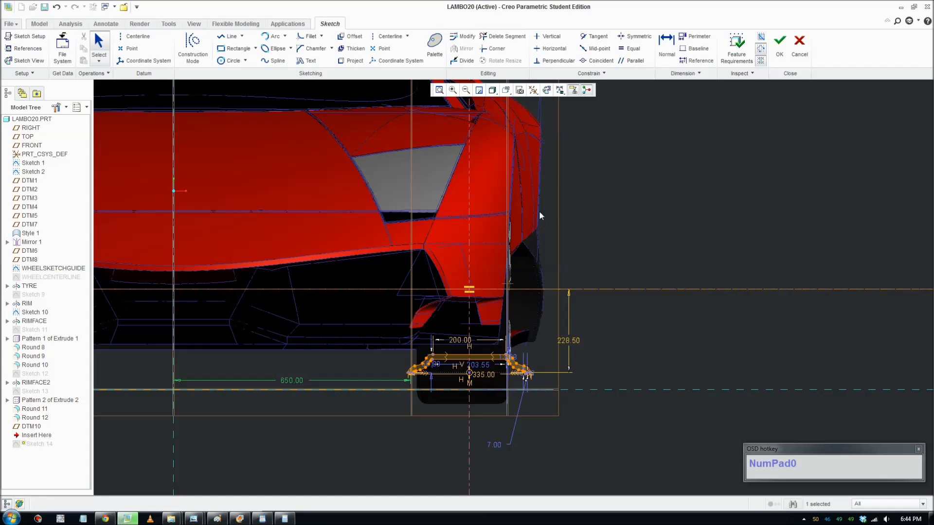
click(292, 383)
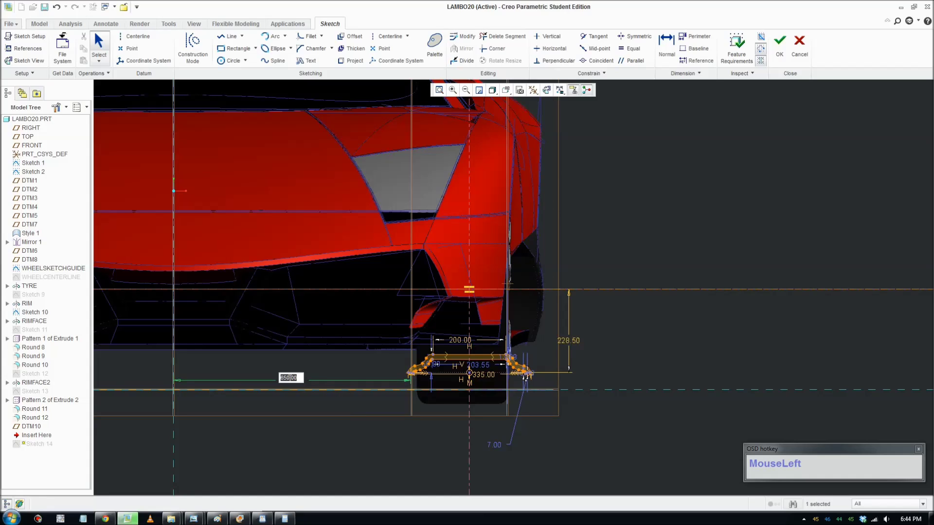
key(KP_6)
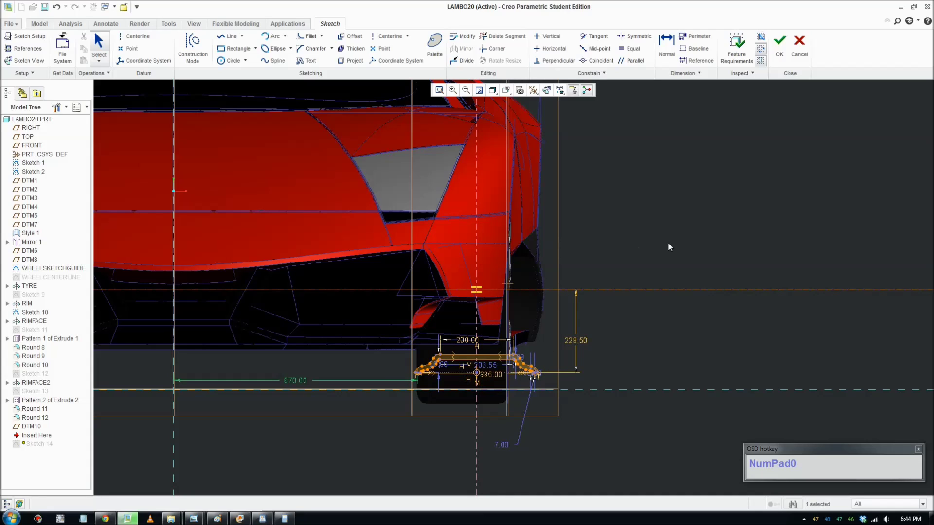
Step: Set the distance back to 650 and accept the sketch to regenerate the rim further outward
drag(800, 230, 357, 250)
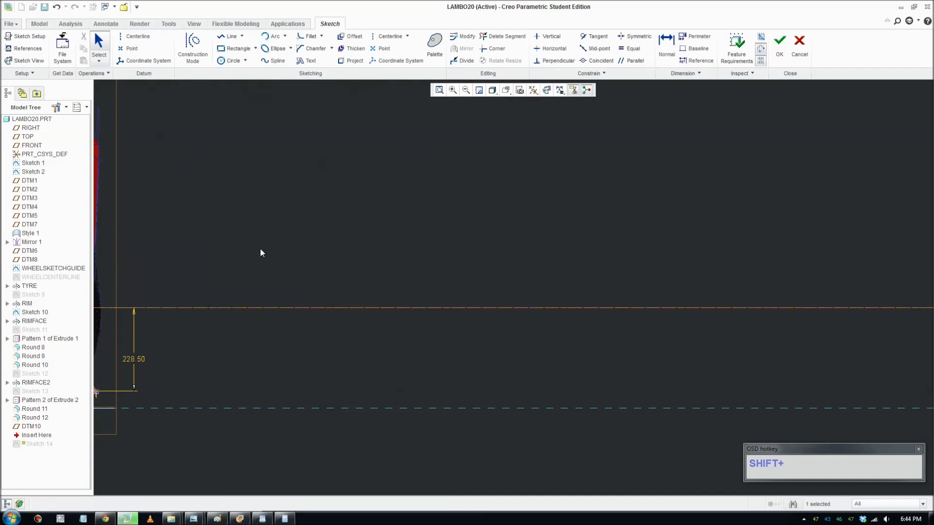
middle_click(202, 280)
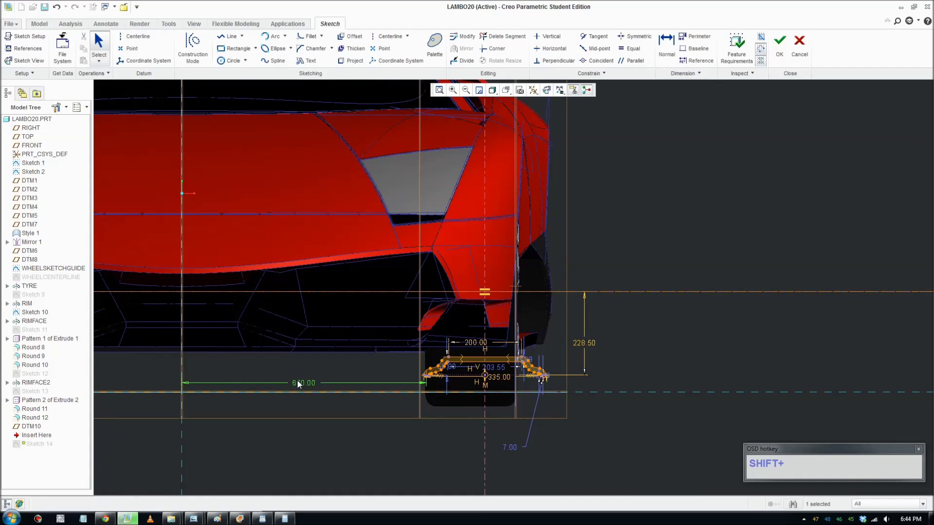
click(305, 385)
key(KP_6)
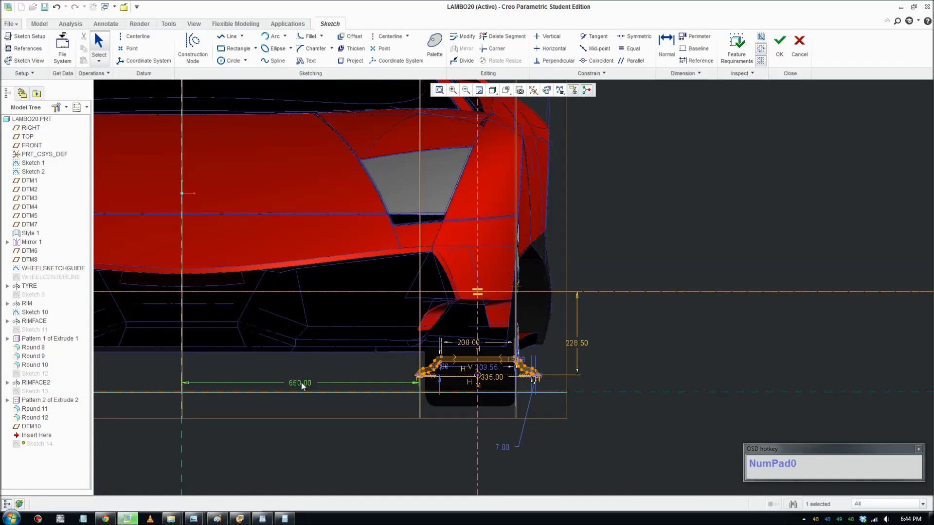
click(780, 45)
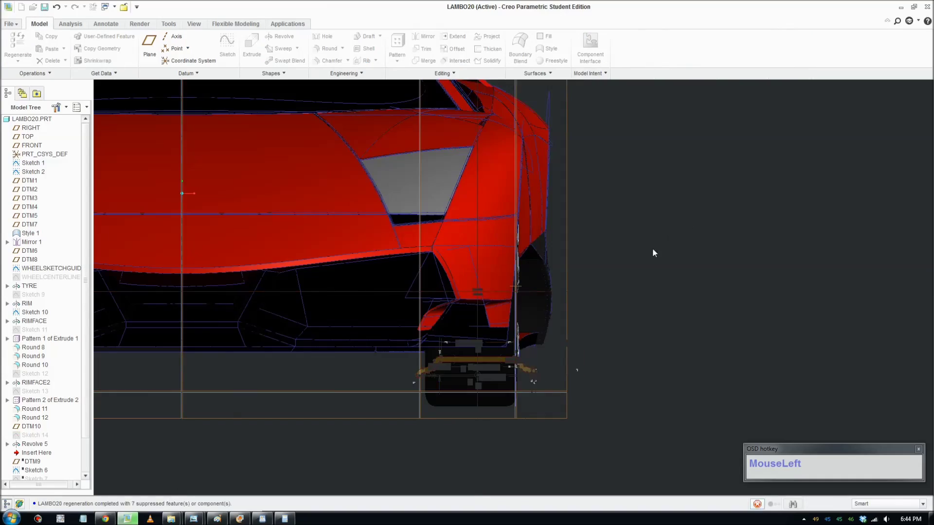